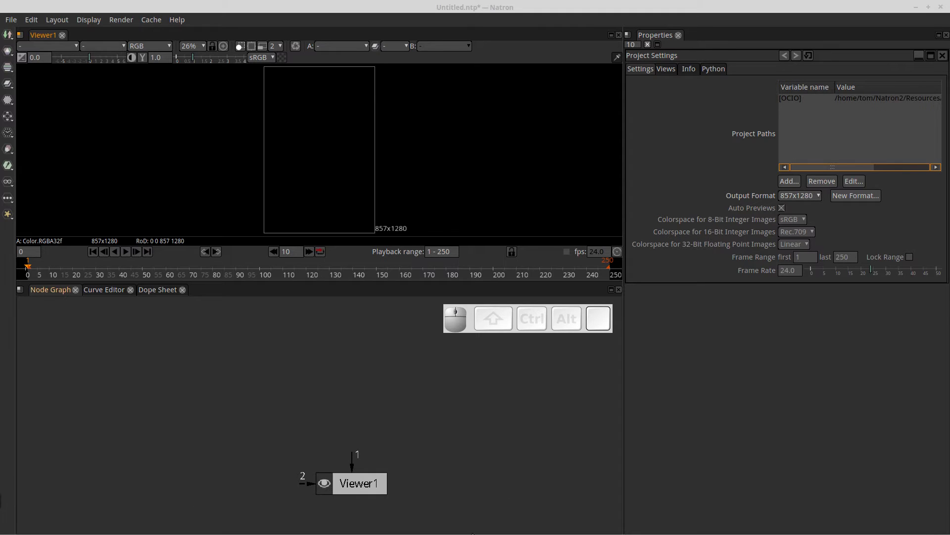
Nudge and scroll around the node graph area near the Viewer node
left_click_drag(476, 329, 410, 373)
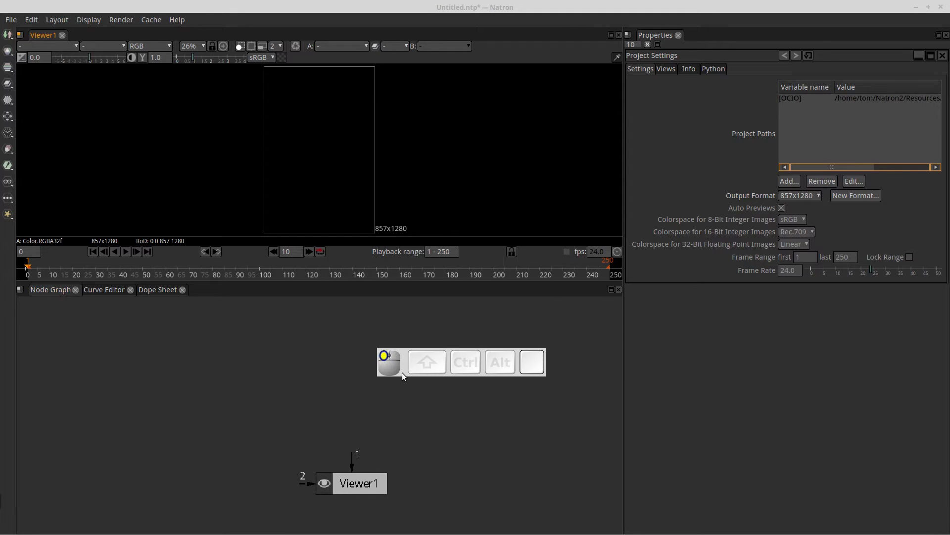
left_click(491, 344)
left_click(505, 355)
left_click_drag(491, 349, 473, 333)
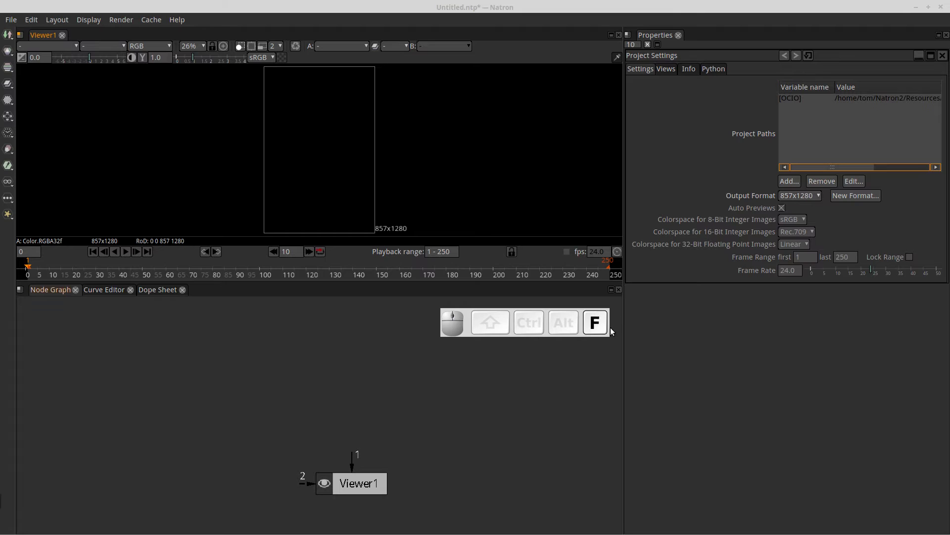
left_click(453, 329)
right_click(455, 329)
left_click(451, 328)
right_click(464, 327)
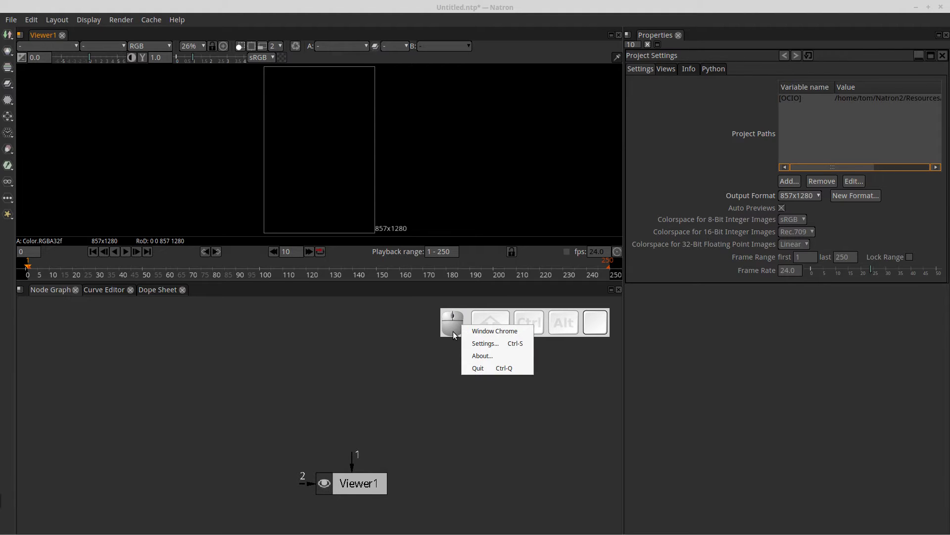
scroll("down", 3)
scroll("up", 3)
scroll("down", 3)
scroll("up", 3)
scroll("down", 3)
scroll("up", 3)
scroll("down", 3)
scroll("up", 3)
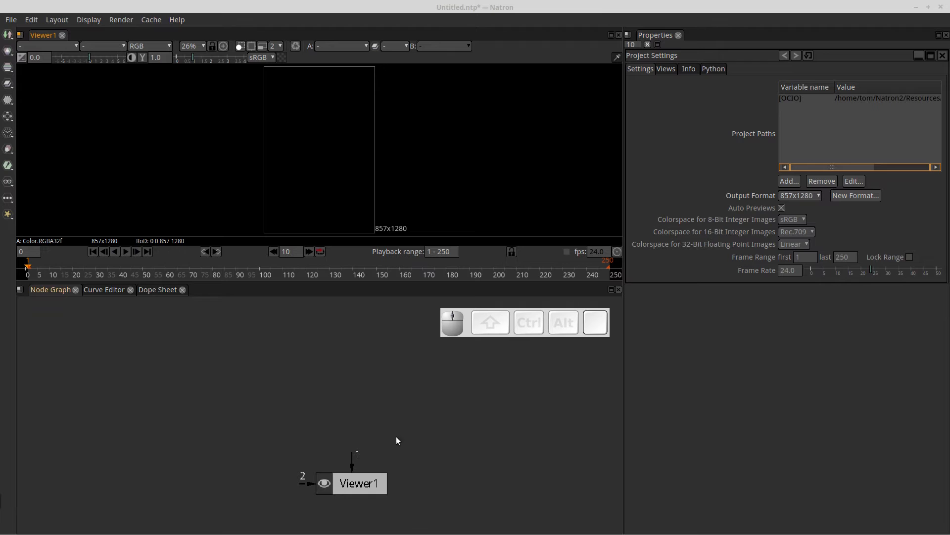
Select the Viewer node and set the project output format to HD 1920x1080
left_click(357, 489)
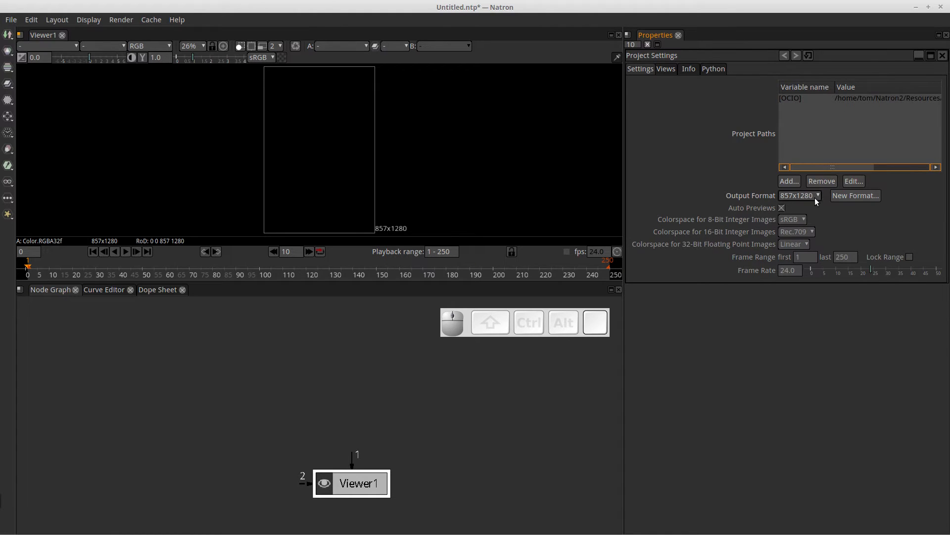
left_click(819, 196)
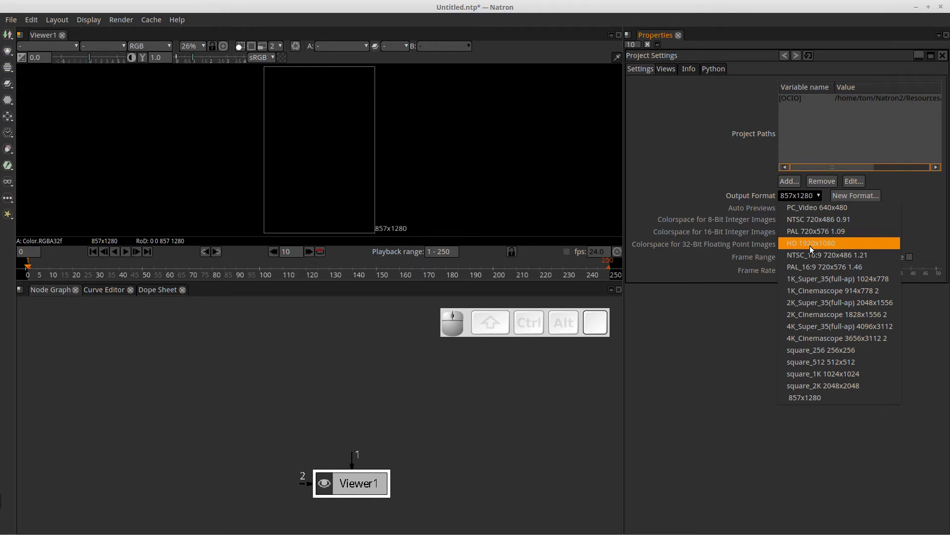
left_click(811, 246)
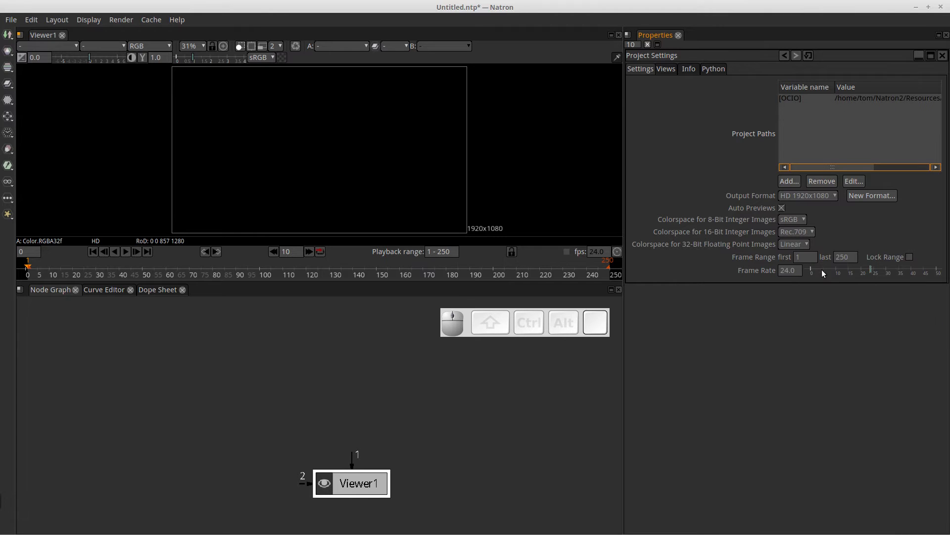
Set the frame rate to 30, then restore it to 24, and shift the Viewer node up-left
left_click(801, 273)
left_click_drag(799, 272, 748, 267)
key("KP_3")
key("KP_0")
key("KP_Enter")
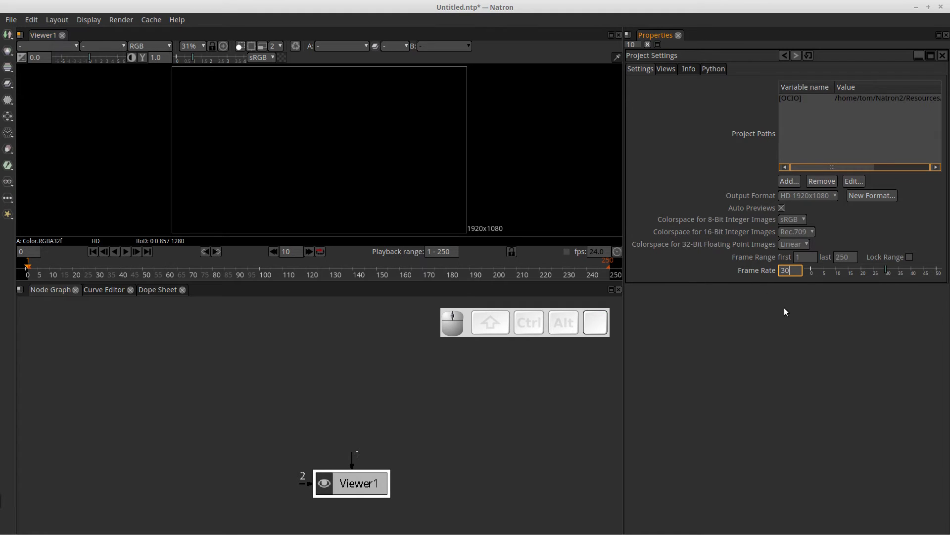
left_click_drag(798, 274, 765, 279)
key("KP_2")
key("KP_4")
key("KP_Enter")
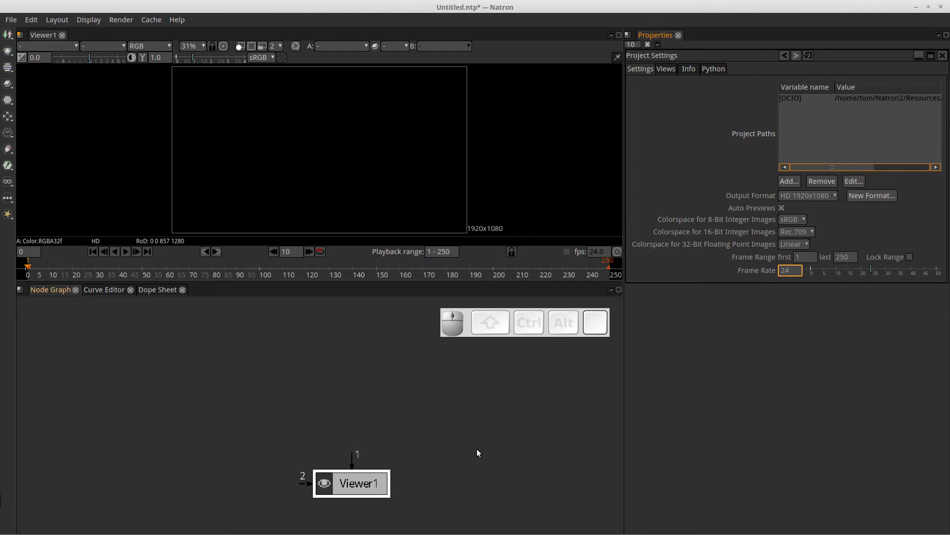
left_click_drag(366, 490, 80, 290)
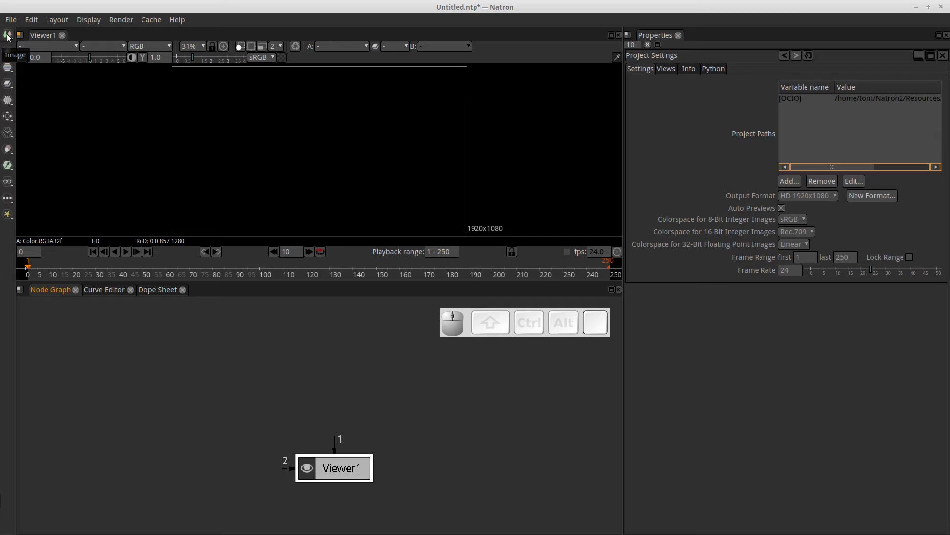
Show the Image node menu listing generators, readers and writers
left_click(10, 37)
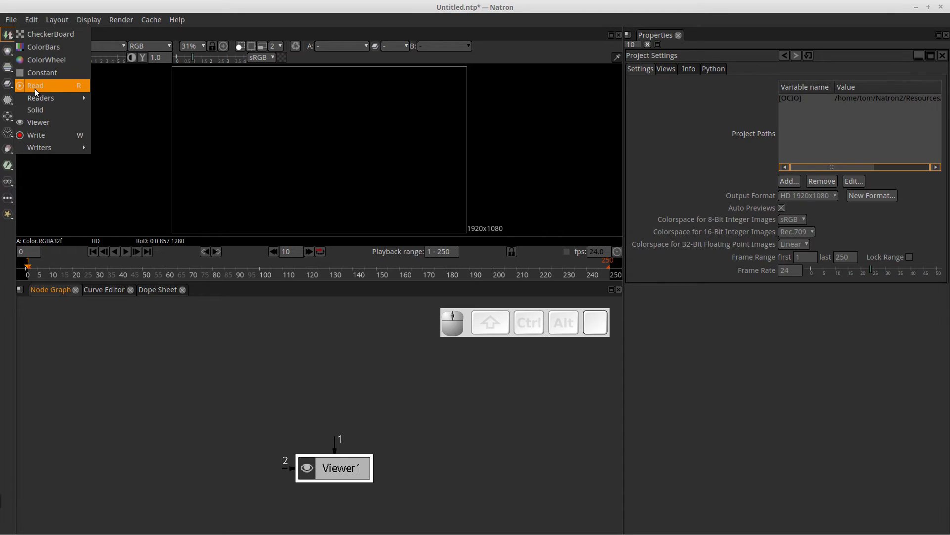
Start a Read node and pick snow-leopard.png in the Open Sequence dialog with preview shown
left_click(39, 88)
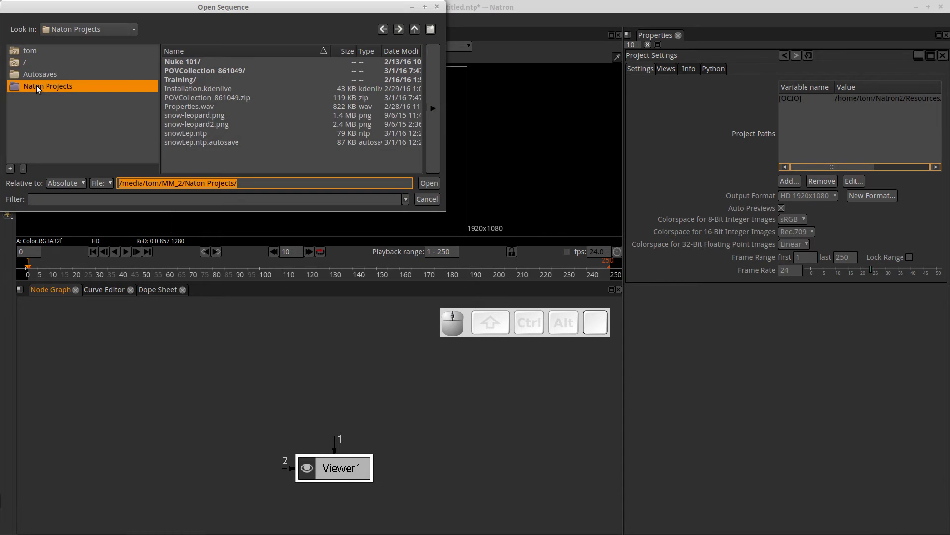
left_click(162, 9)
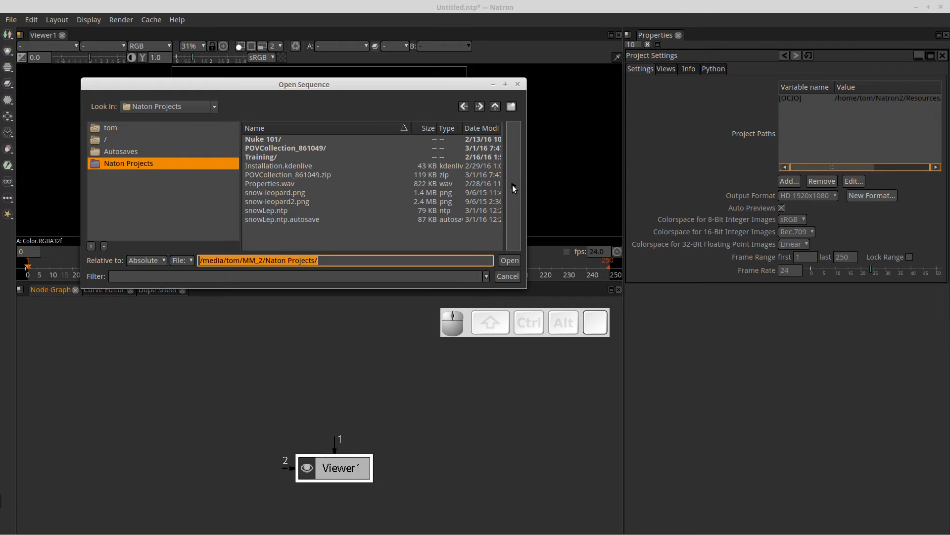
left_click(516, 188)
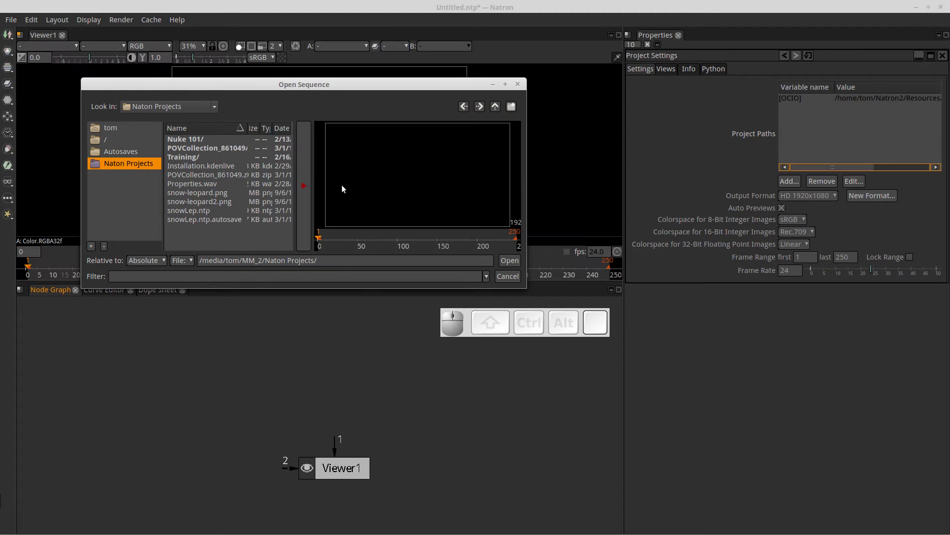
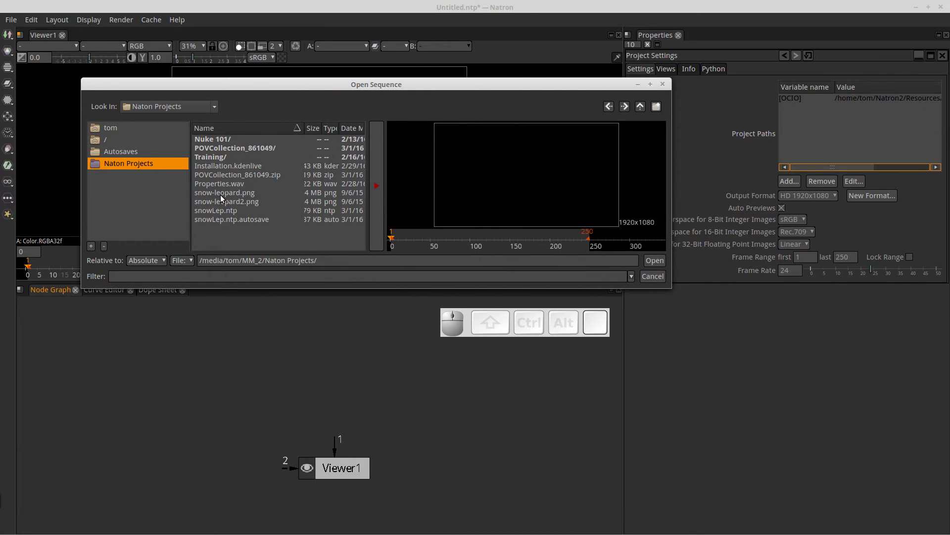
left_click(223, 198)
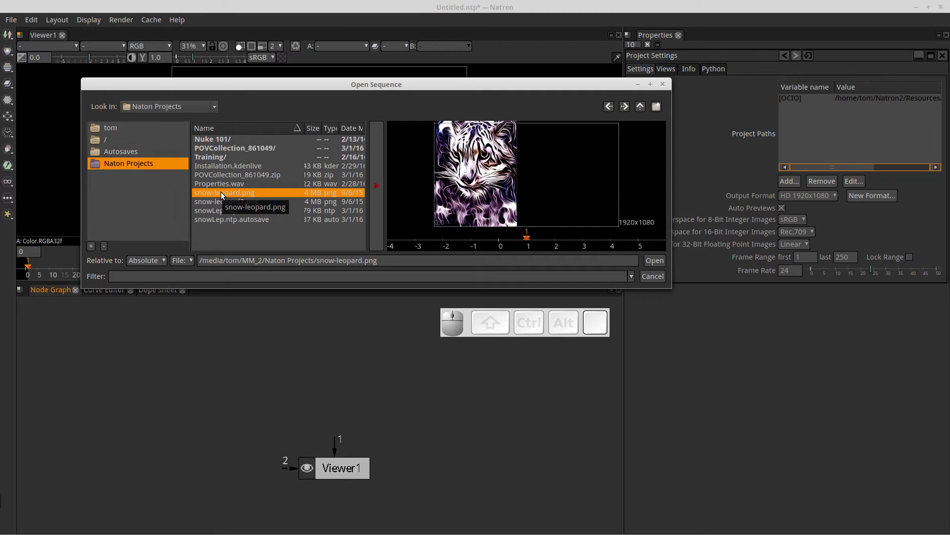
Create the ReadOIIO2 node and position it and the Viewer in the graph
left_click(658, 265)
left_click_drag(388, 359, 253, 359)
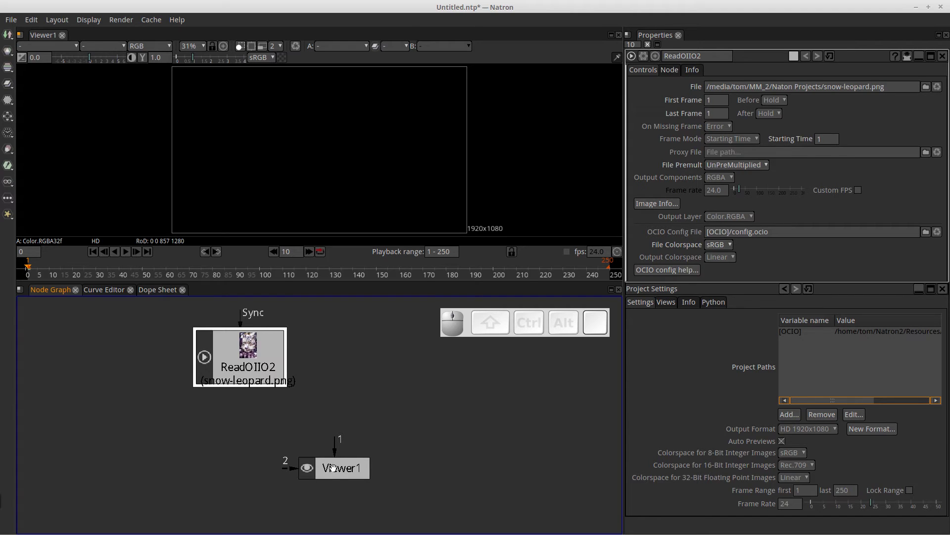
left_click_drag(337, 475, 346, 211)
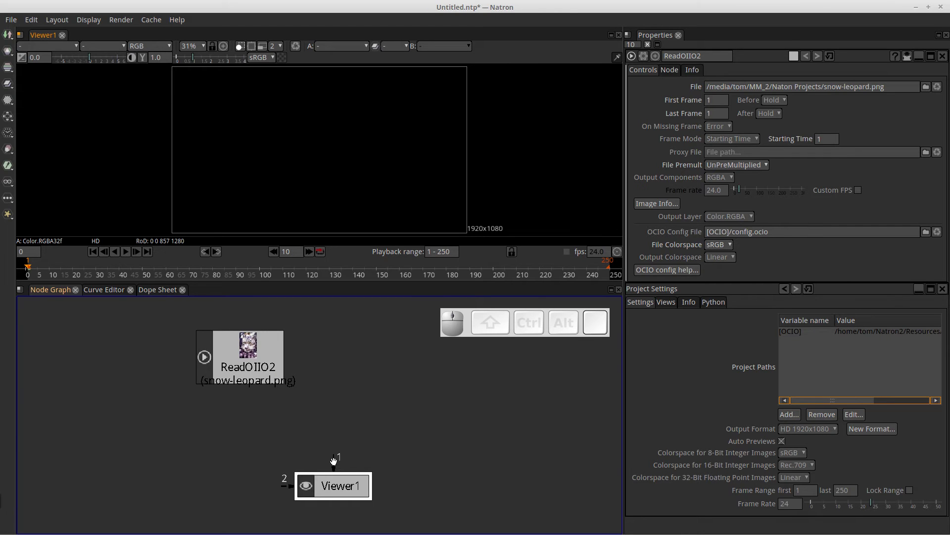
left_click_drag(334, 461, 339, 463)
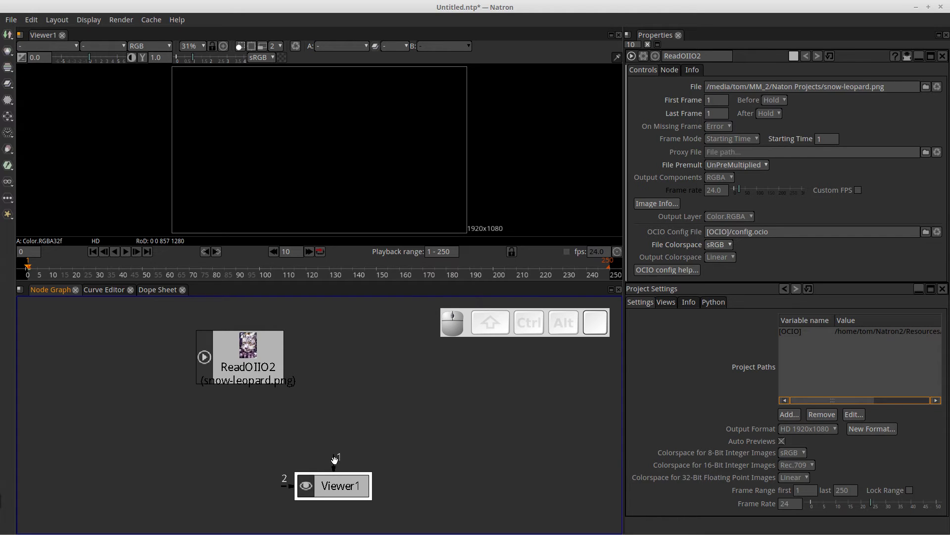
Connect ReadOIIO2 to Viewer1's input 1 and tidy the Read node's position
left_click_drag(337, 460, 241, 359)
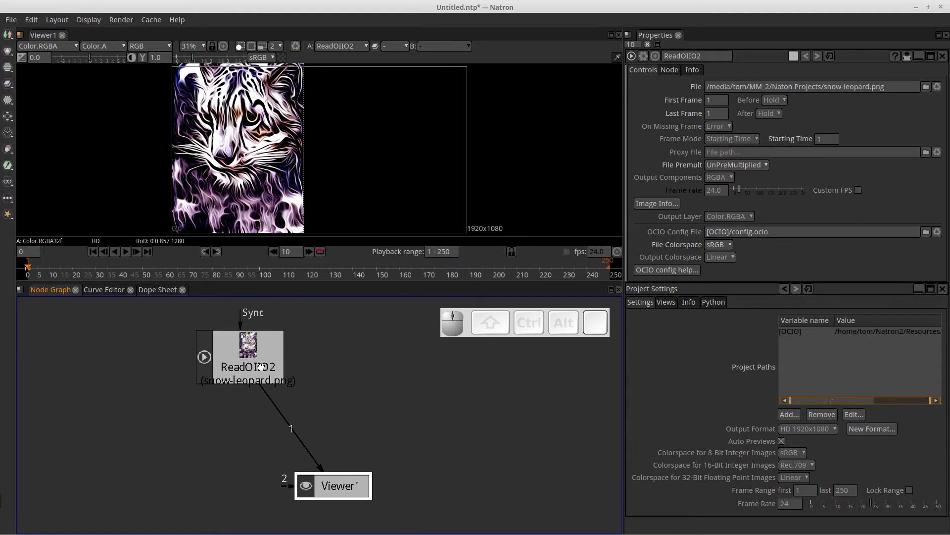
left_click_drag(270, 356, 294, 401)
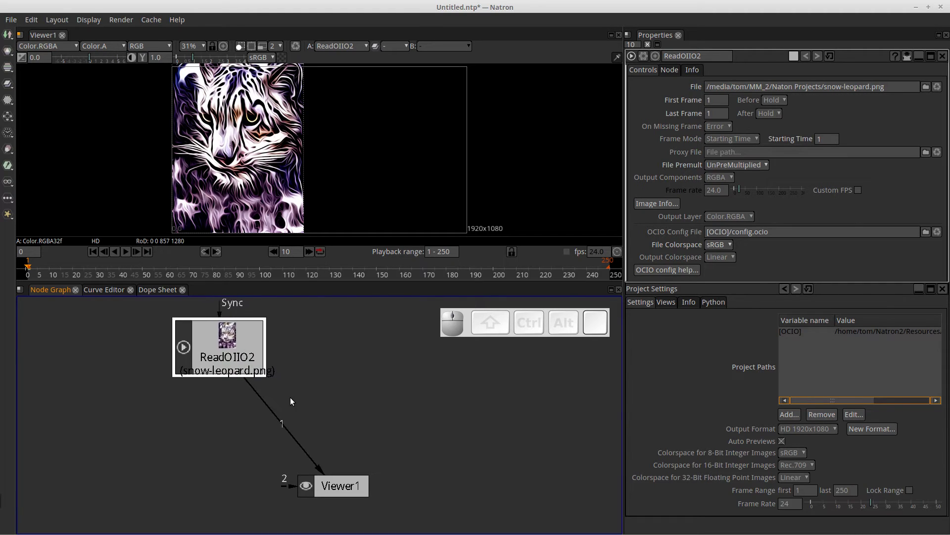
left_click_drag(251, 346, 422, 386)
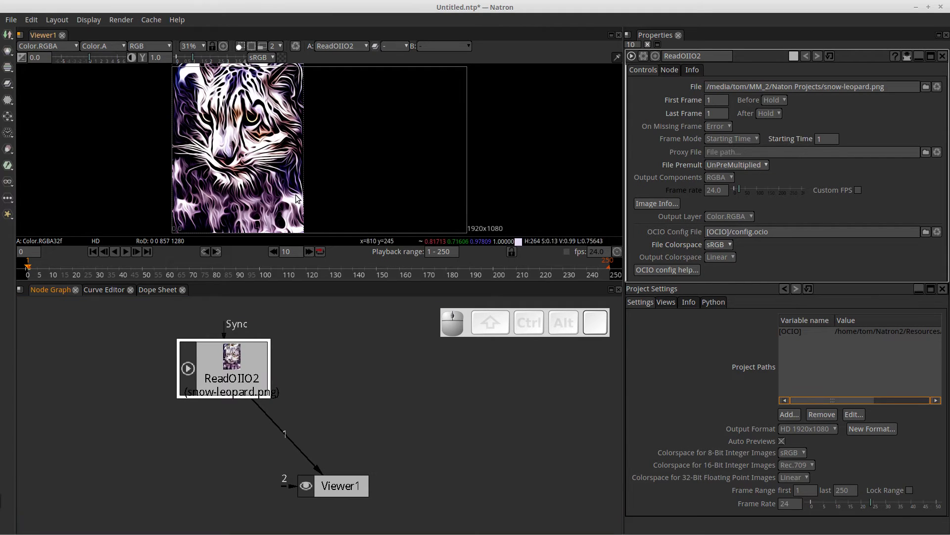
left_click_drag(253, 368, 210, 321)
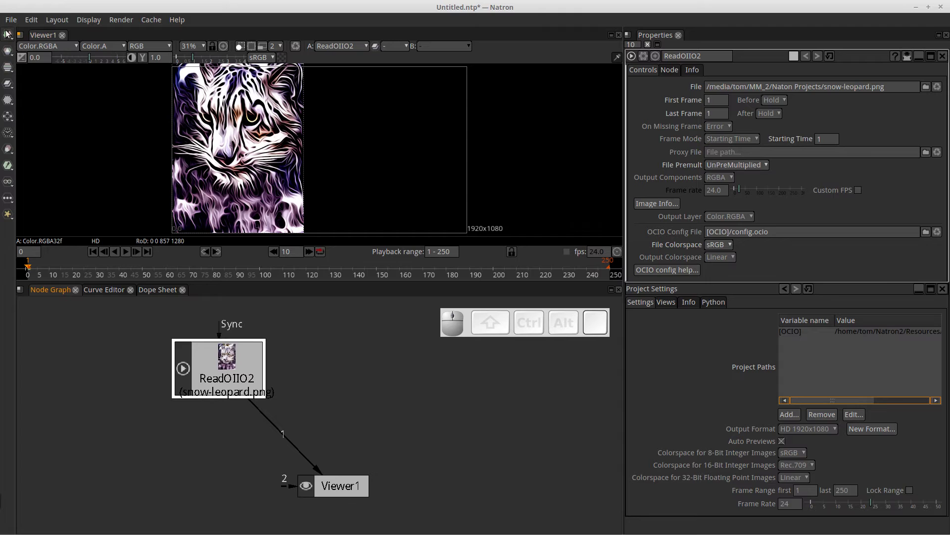
Add a second Read node, ReadOIIO3, loading snow-leopard2.png
left_click(9, 34)
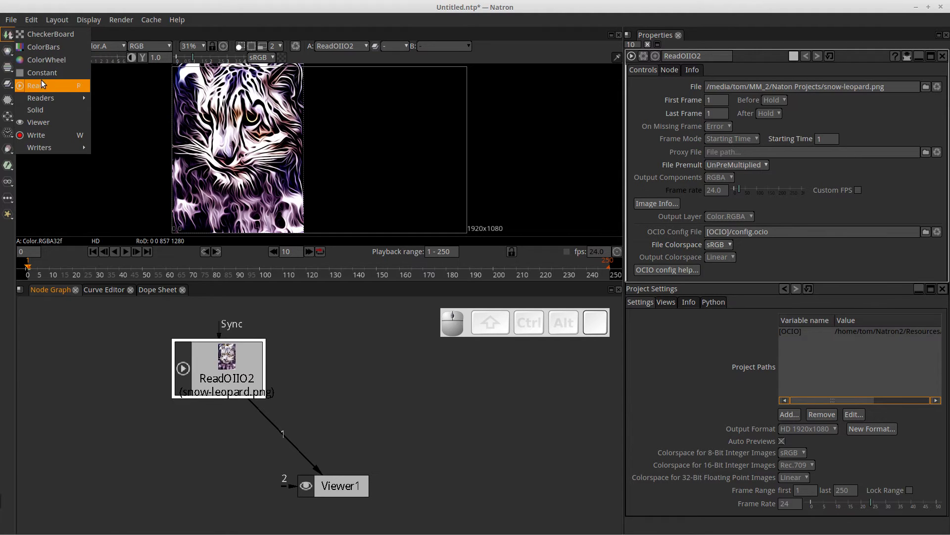
left_click(45, 85)
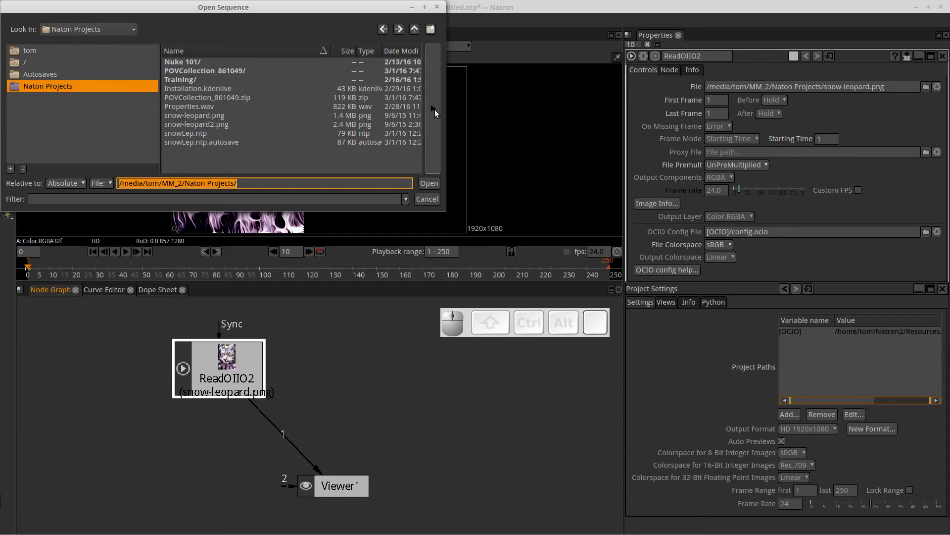
left_click(439, 112)
left_click_drag(348, 11, 410, 134)
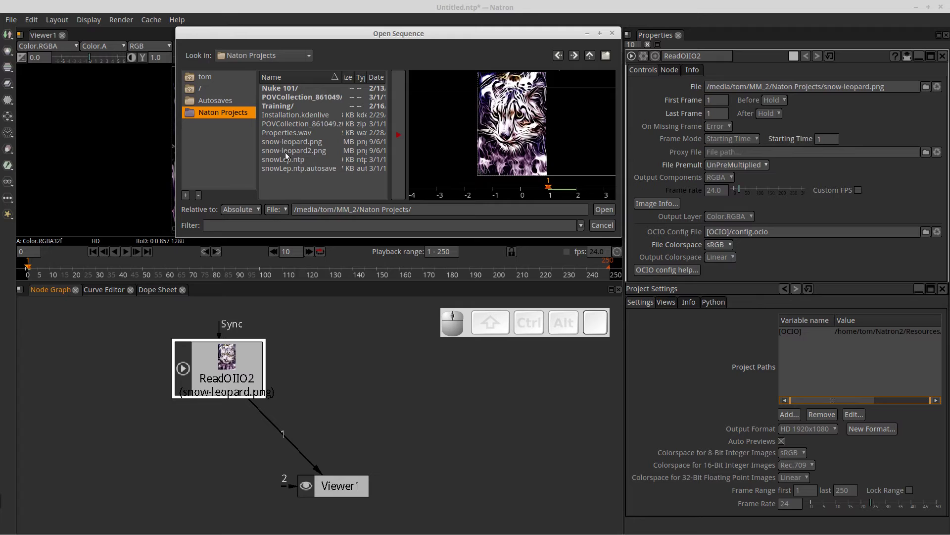
left_click(288, 153)
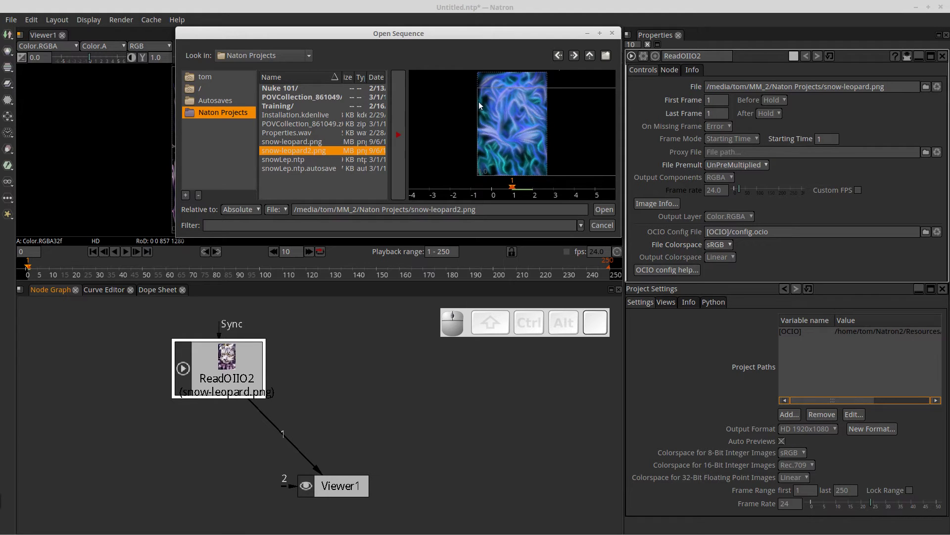
left_click(605, 215)
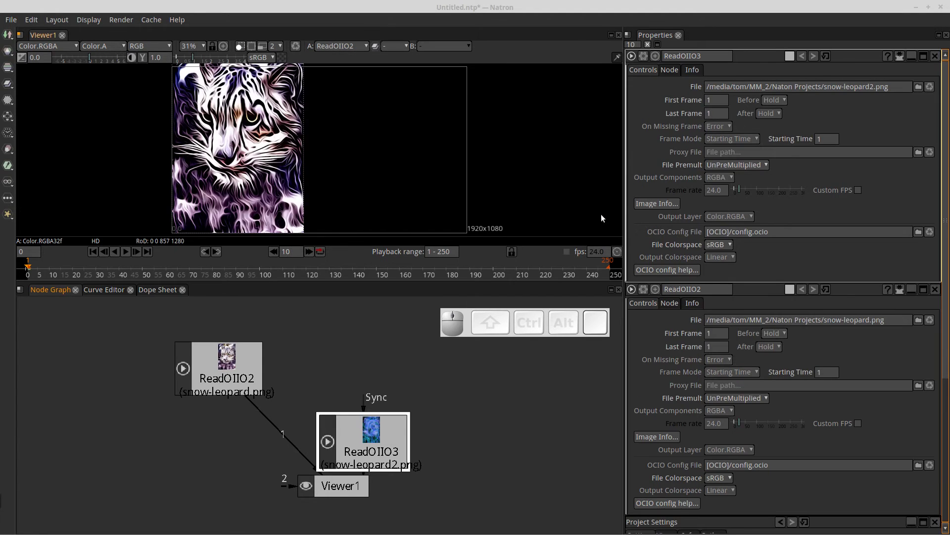
Arrange both Read nodes above the Viewer and select the snow-leopard.png Read node
left_click_drag(379, 459, 236, 372)
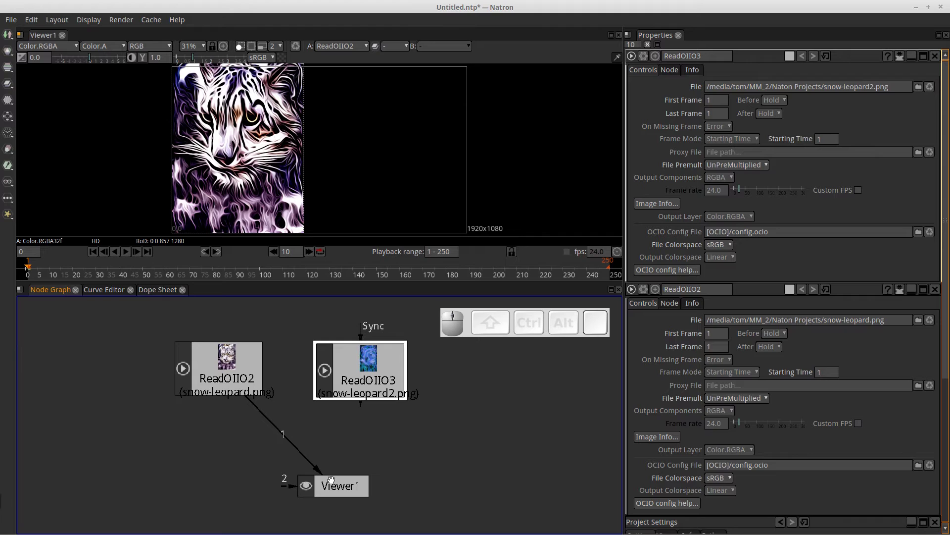
left_click(383, 363)
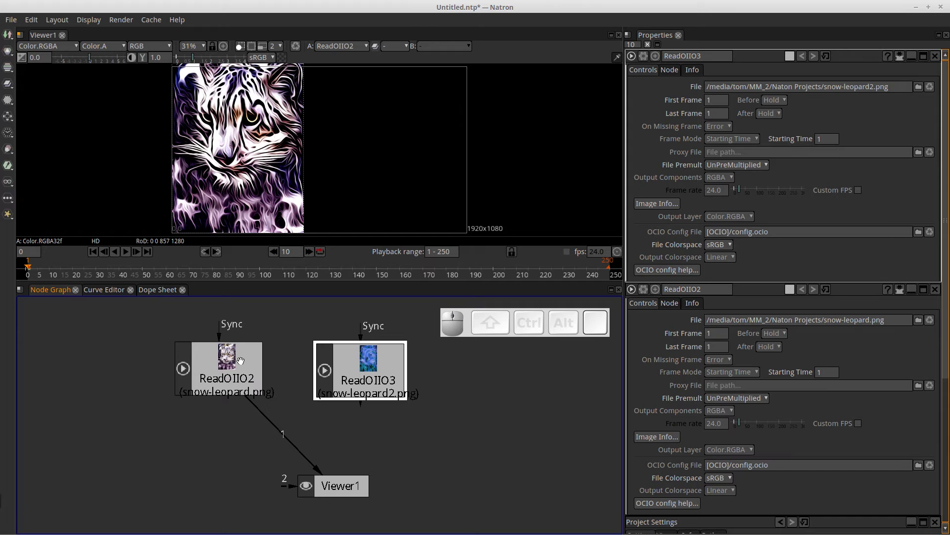
left_click_drag(241, 362, 308, 342)
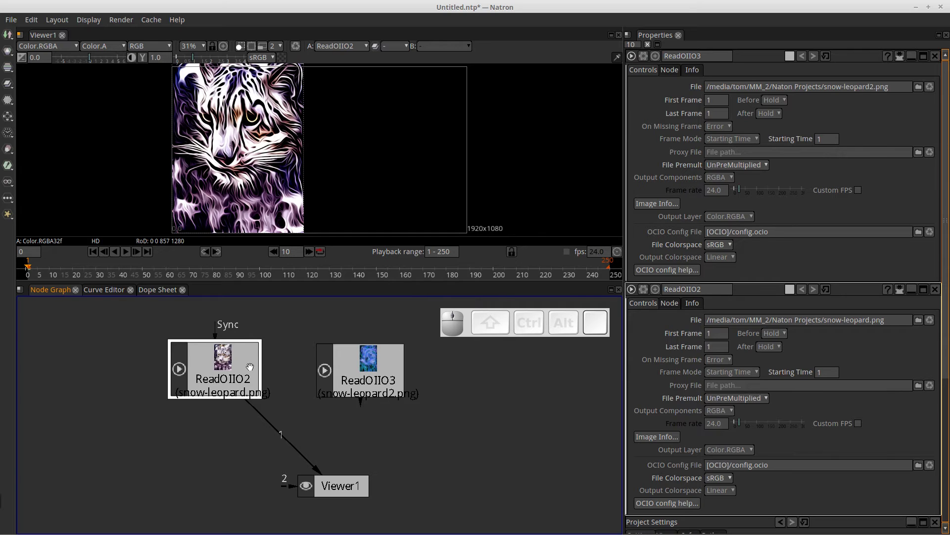
left_click_drag(339, 487, 357, 439)
left_click(378, 373)
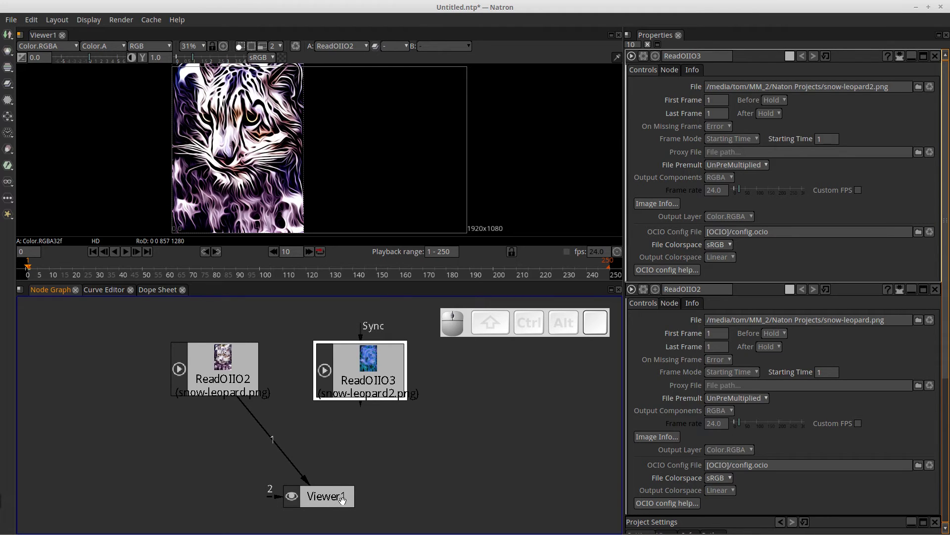
left_click_drag(341, 501, 370, 445)
scroll("up", 3)
scroll("down", 3)
left_click_drag(387, 429, 350, 491)
scroll("up", 3)
left_click_drag(339, 472, 335, 404)
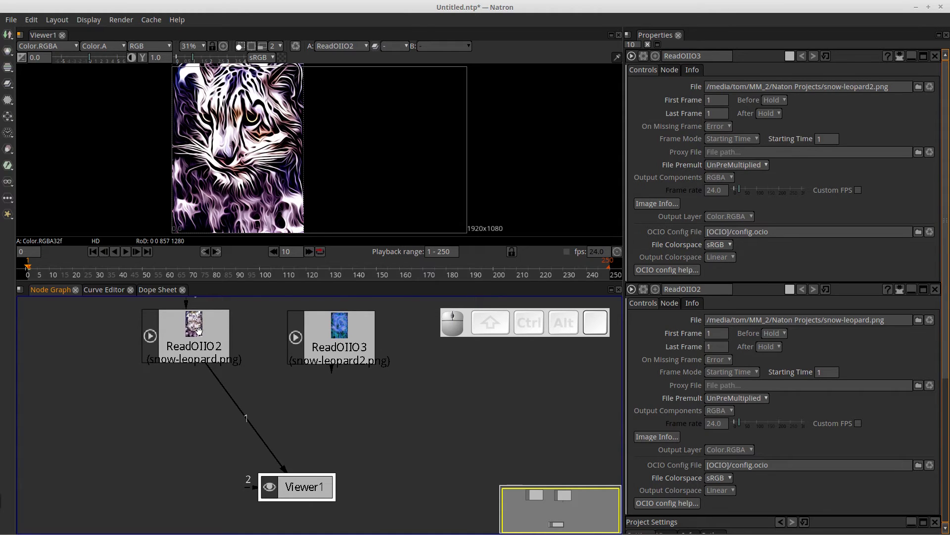
left_click(199, 333)
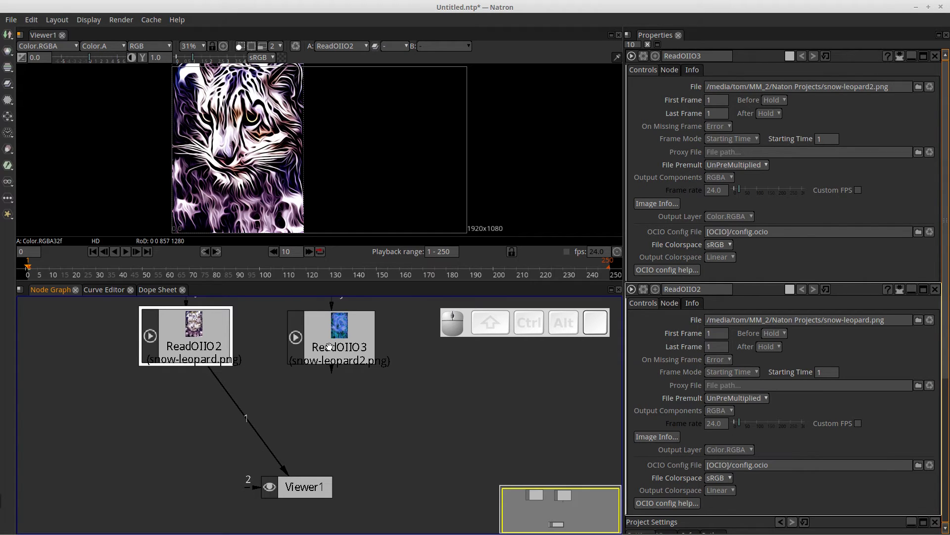
Connect ReadOIIO3 to Viewer1's input 2
left_click(331, 346)
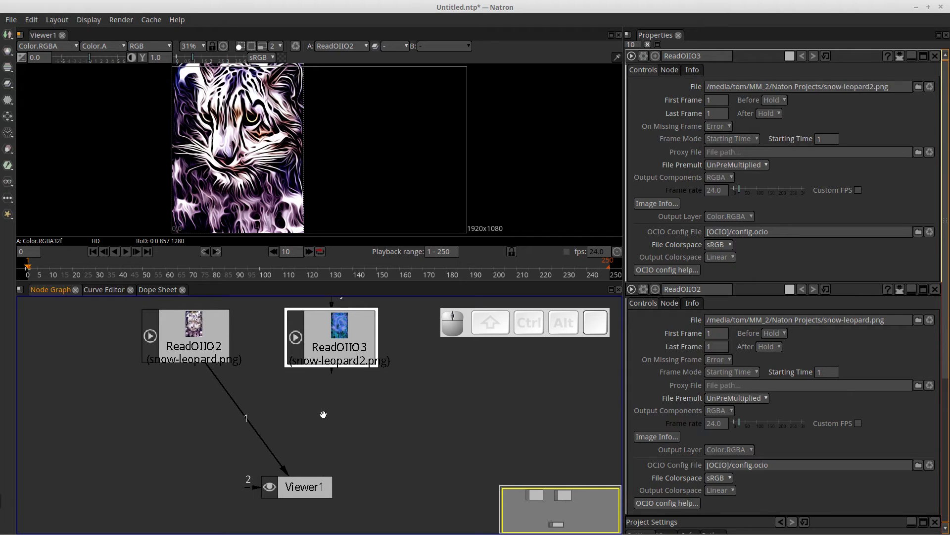
left_click(342, 334)
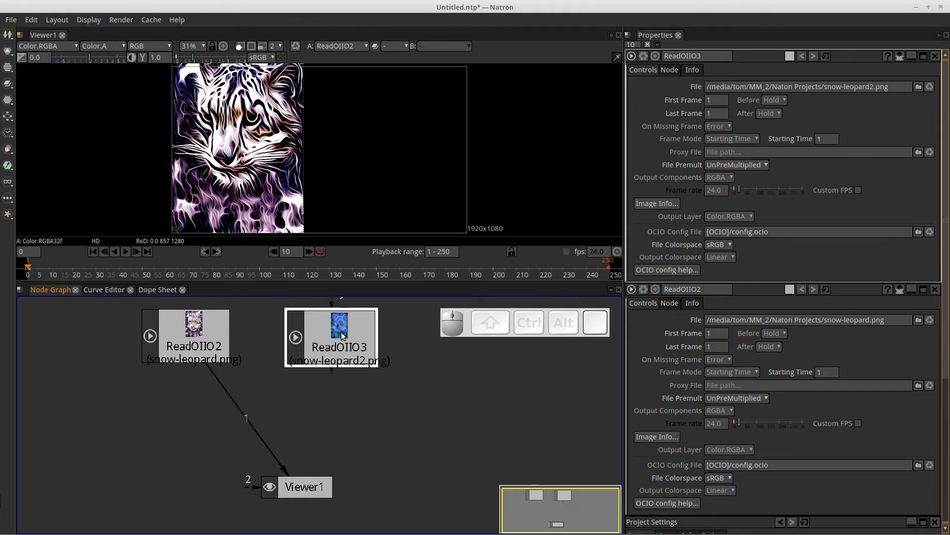
key("2")
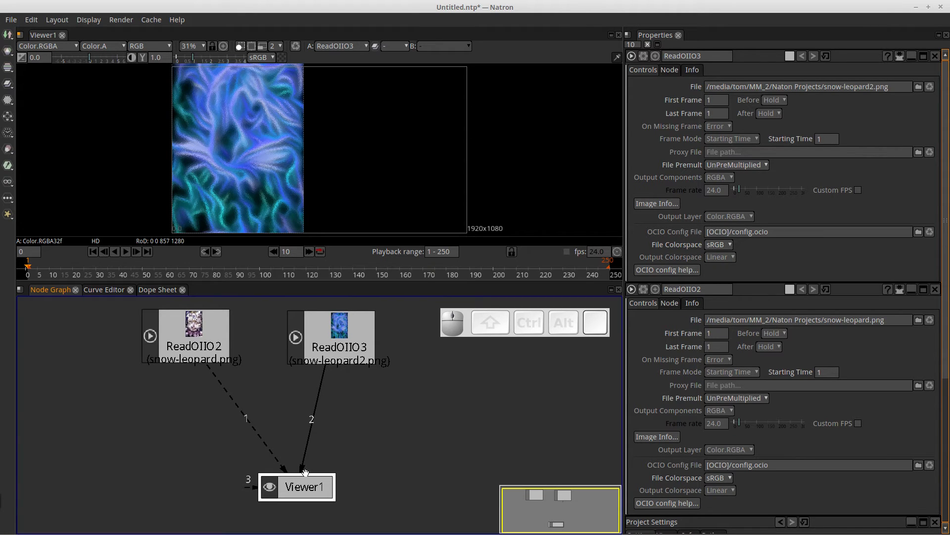
left_click(509, 197)
left_click(442, 413)
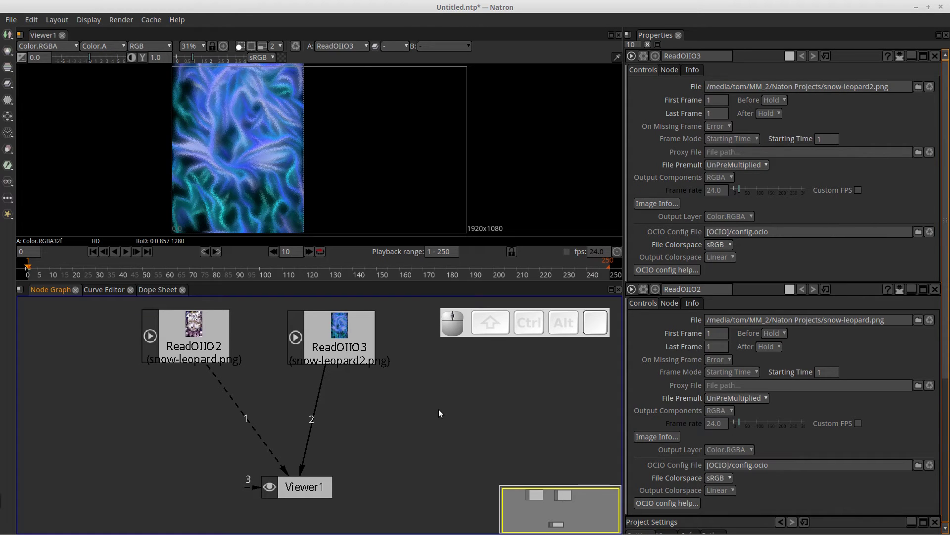
Switch between inputs 1 and 2 to wipe-compare snow-leopard2 against snow-leopard
key("1")
key("2")
key("1")
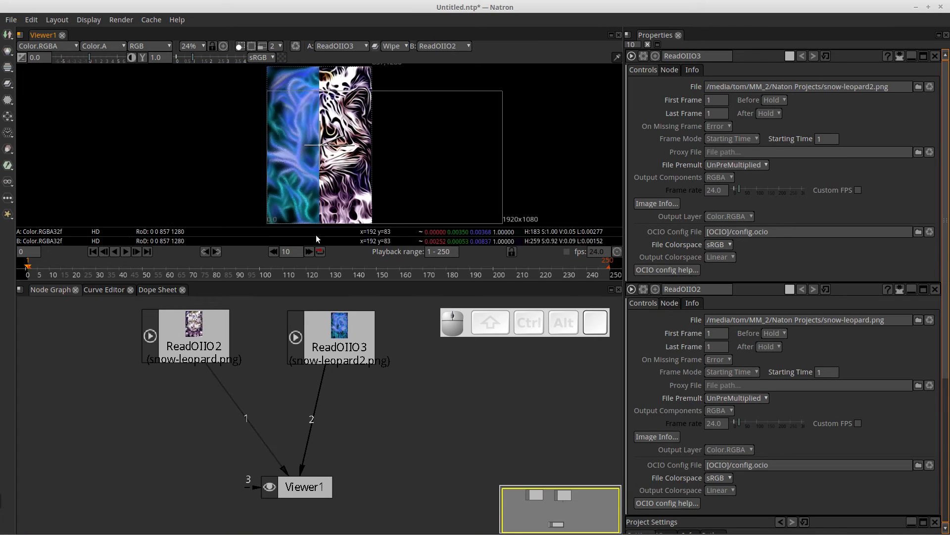
key("2")
key("1")
key("2")
key("1")
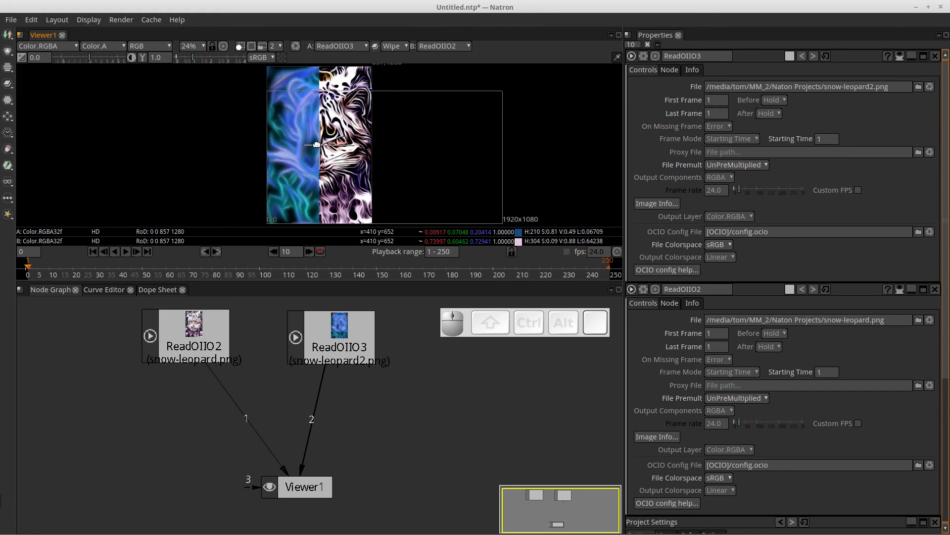
Turn off the viewer wipe and flip between inputs 1 and 2
middle_click(320, 147)
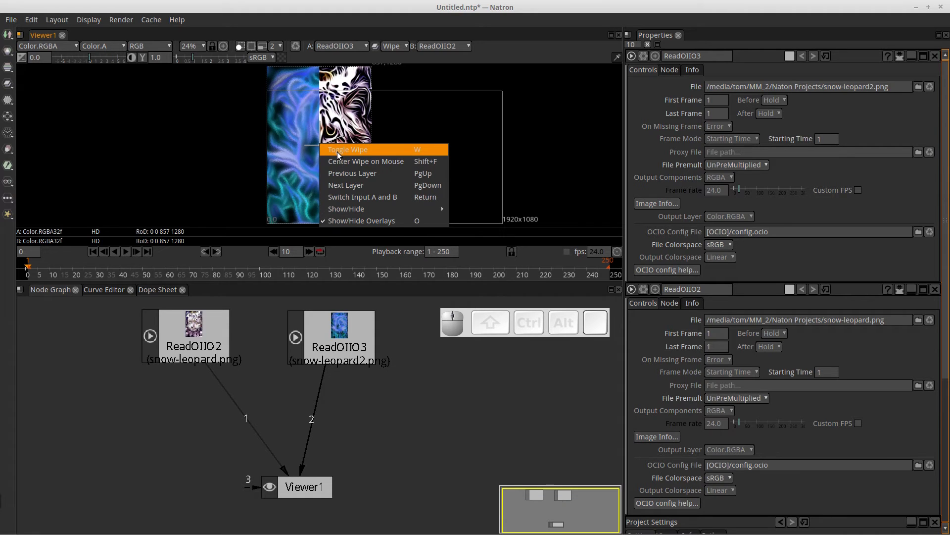
left_click(352, 155)
left_click(391, 416)
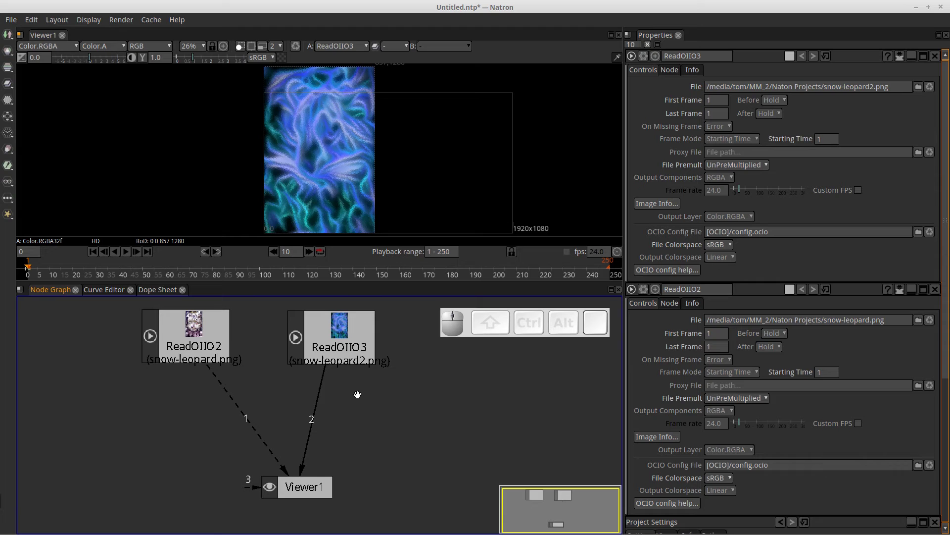
key("1")
key("2")
key("1")
key("2")
key("1")
key("2")
key("1")
key("2")
key("1")
key("2")
key("2")
Recentre the graph, view snow-leopard, then leave snow-leopard2 alone in the Viewer
left_click(353, 336)
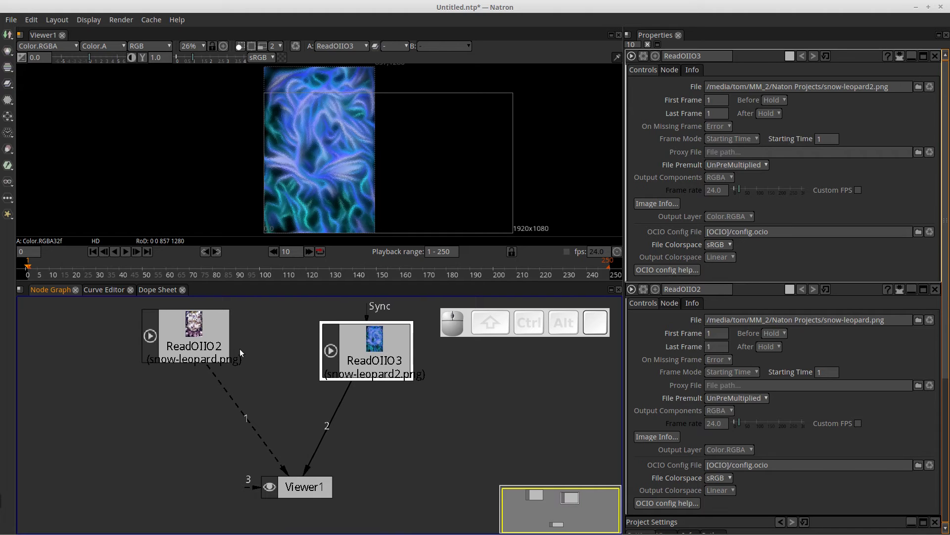
scroll("down", 3)
scroll("down", 3)
middle_click(380, 438)
scroll("up", 3)
left_click_drag(344, 384, 250, 385)
left_click_drag(217, 381, 329, 373)
left_click_drag(349, 364, 244, 360)
left_click(241, 360)
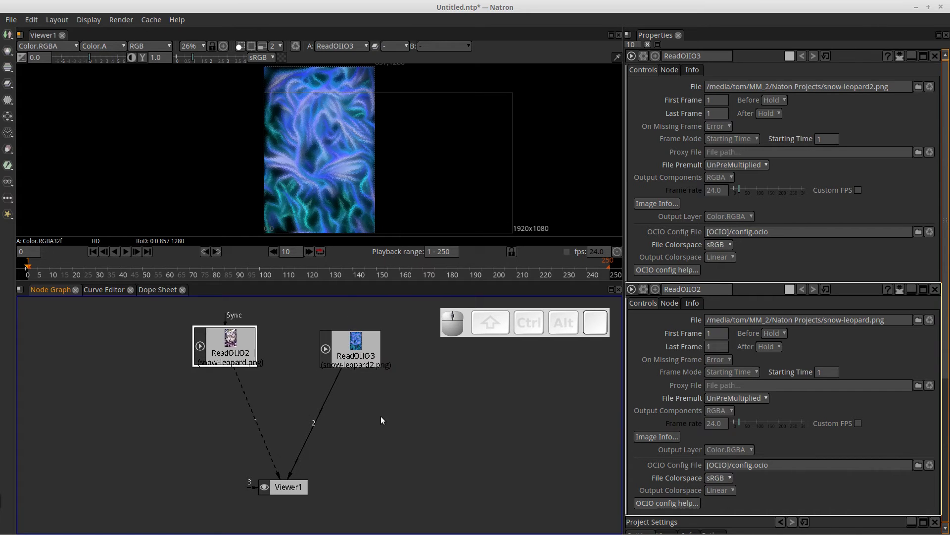
key("1")
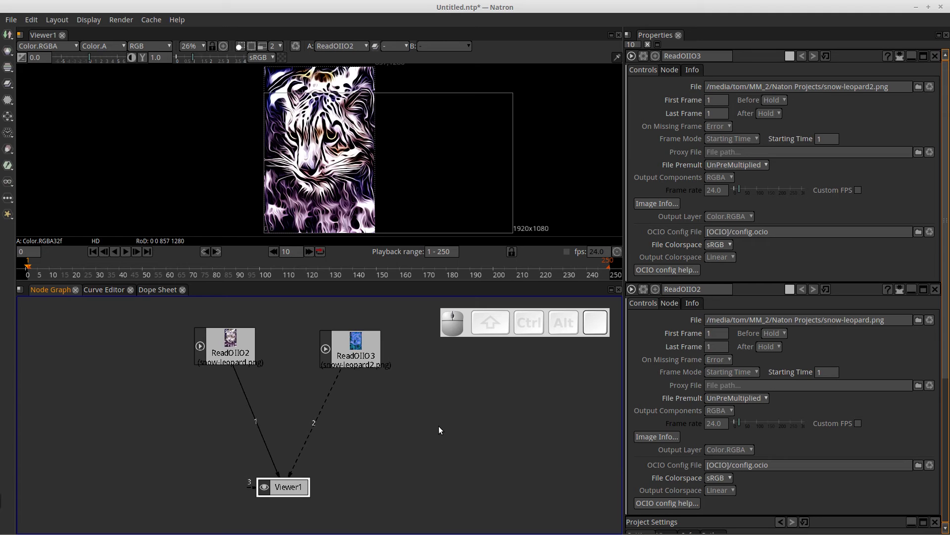
key("2")
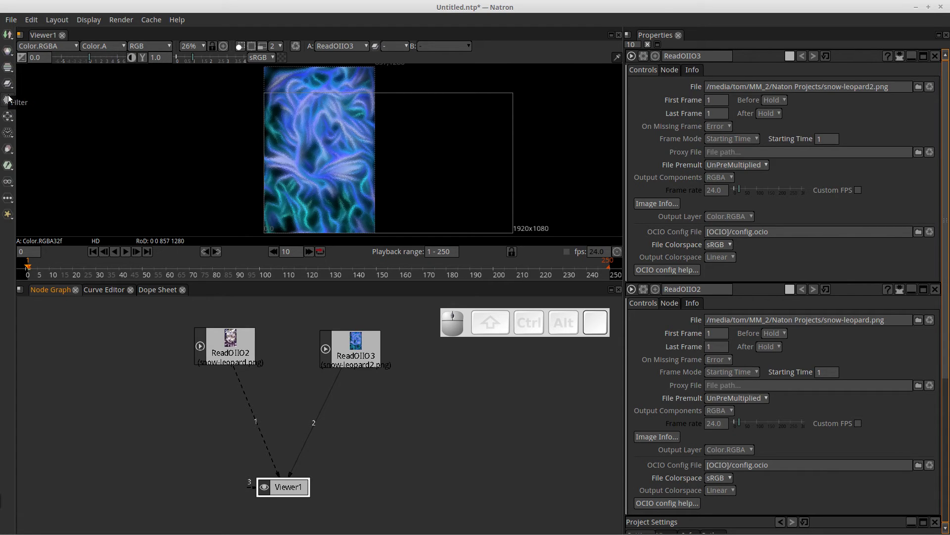
left_click(10, 84)
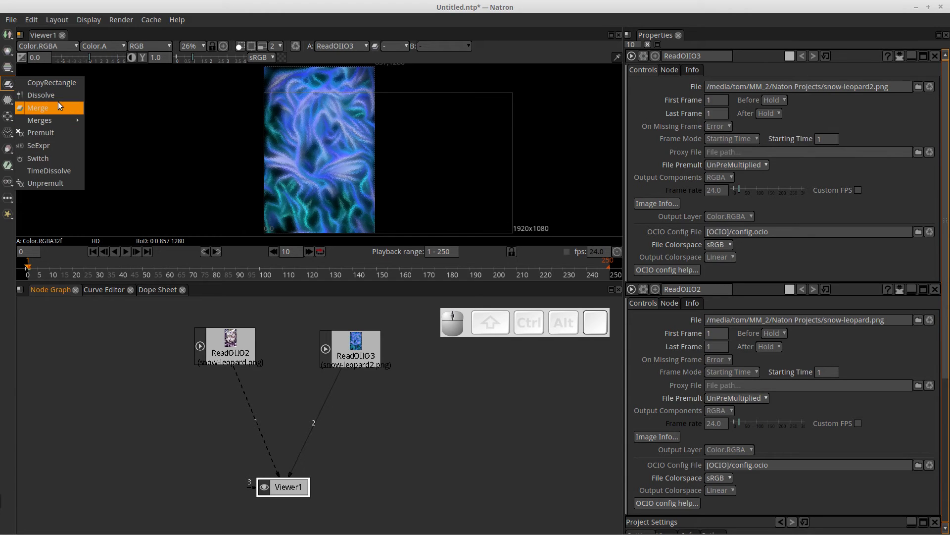
left_click(50, 111)
left_click_drag(357, 429, 398, 432)
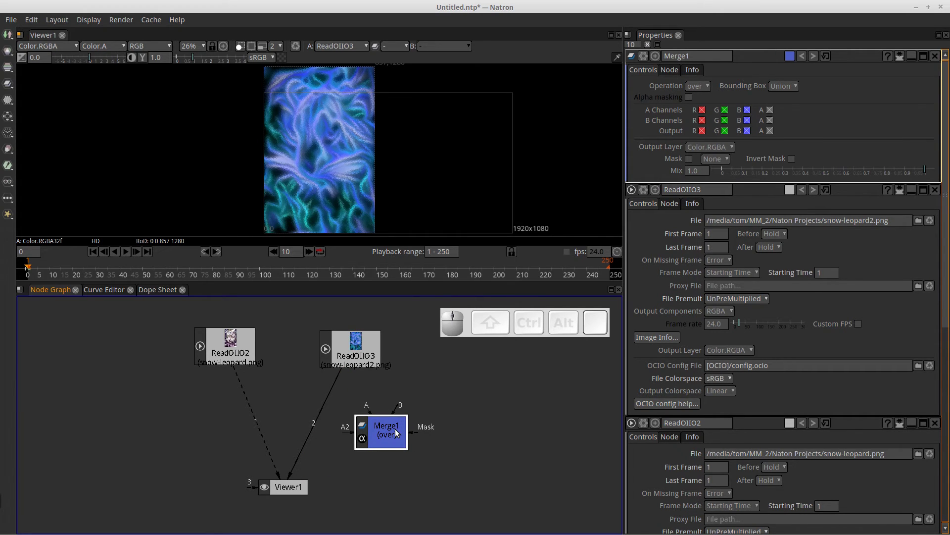
left_click(390, 427)
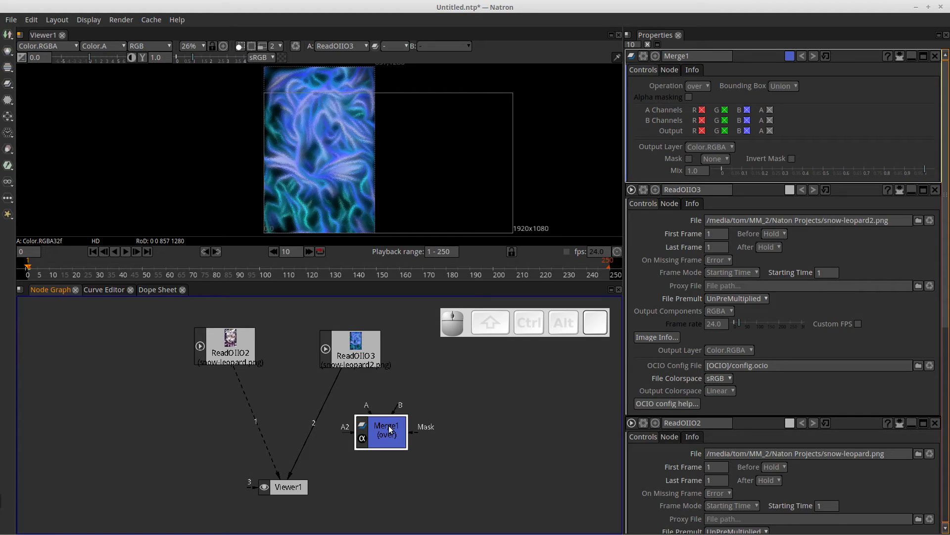
key("Delete")
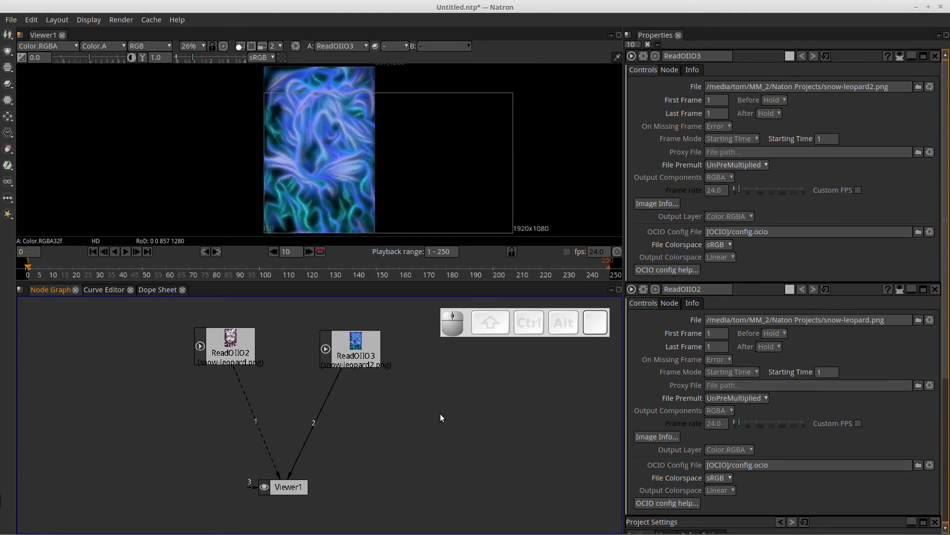
Create a Merge2 node via the Tab search for 'mer'
left_click(396, 427)
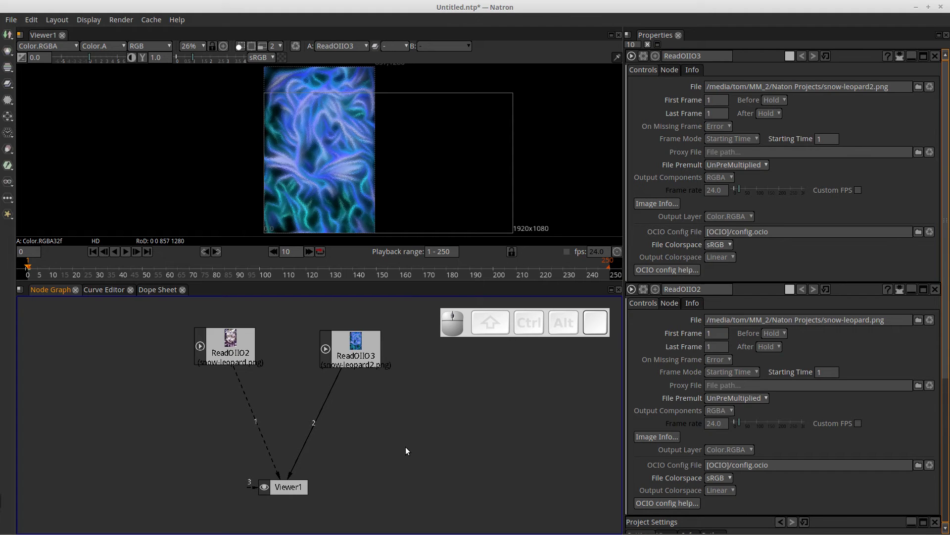
key("Tab")
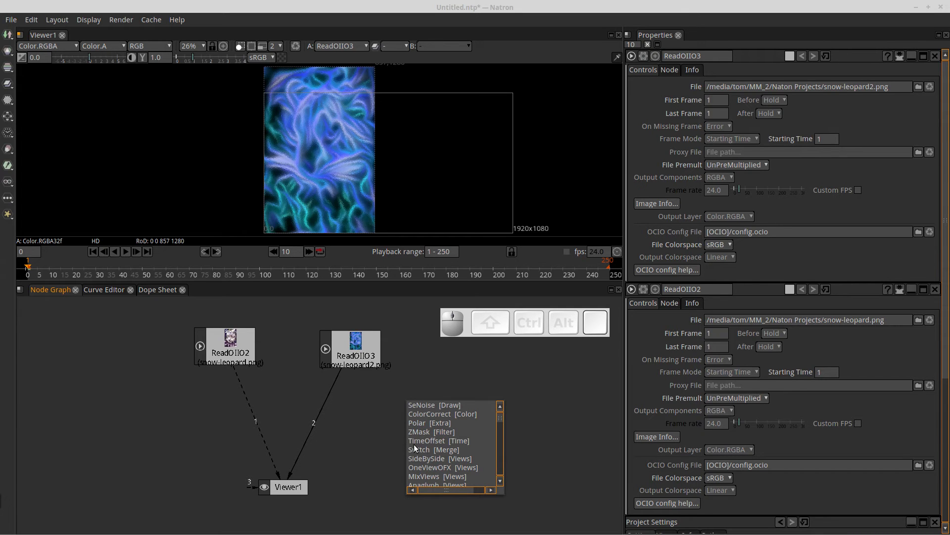
key("m")
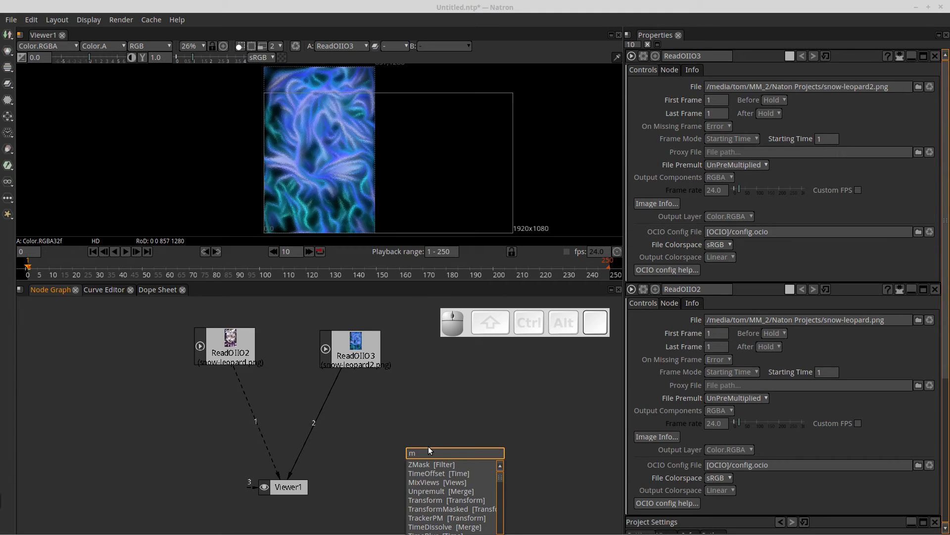
key("e")
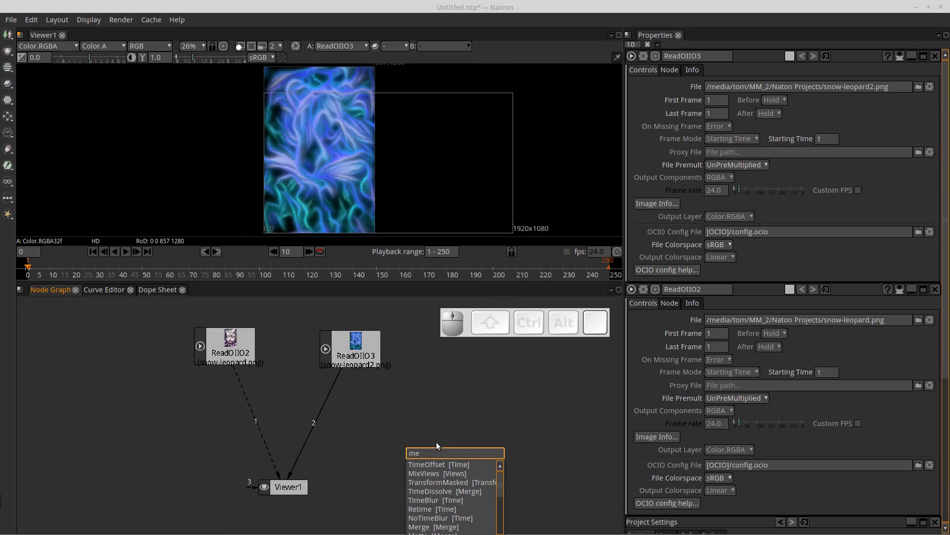
key("r")
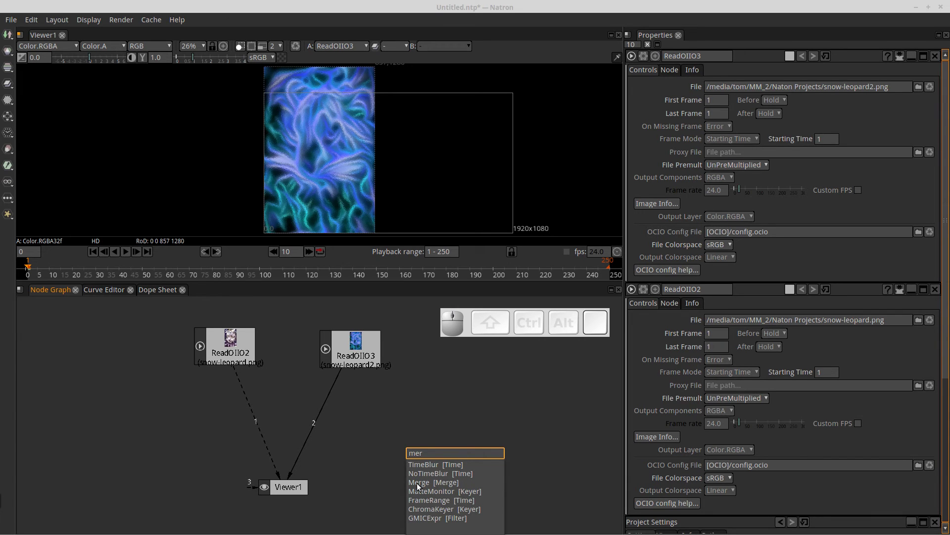
left_click(420, 485)
Wire ReadOIIO2 into Merge2's A and ReadOIIO3 into B, arranging Merge2 below the Reads
left_click_drag(455, 500, 390, 448)
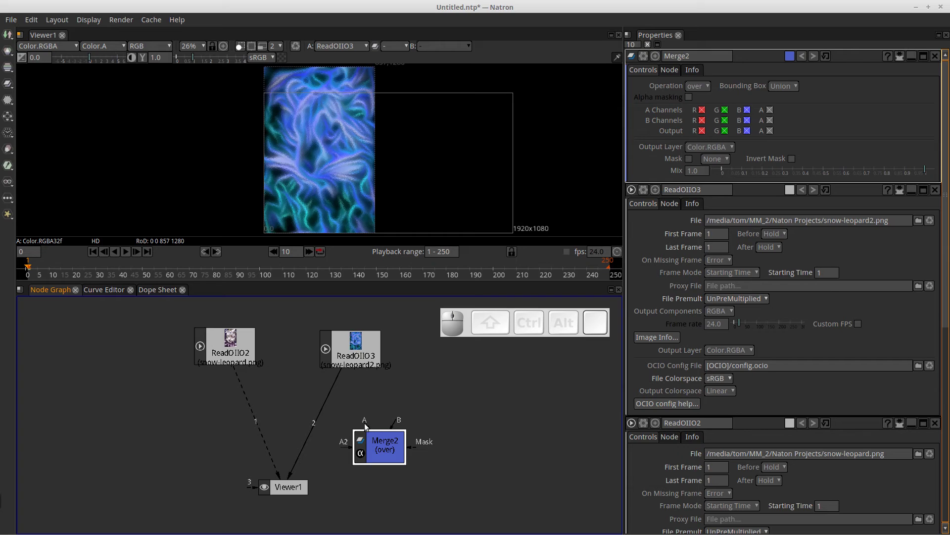
left_click_drag(370, 424, 224, 346)
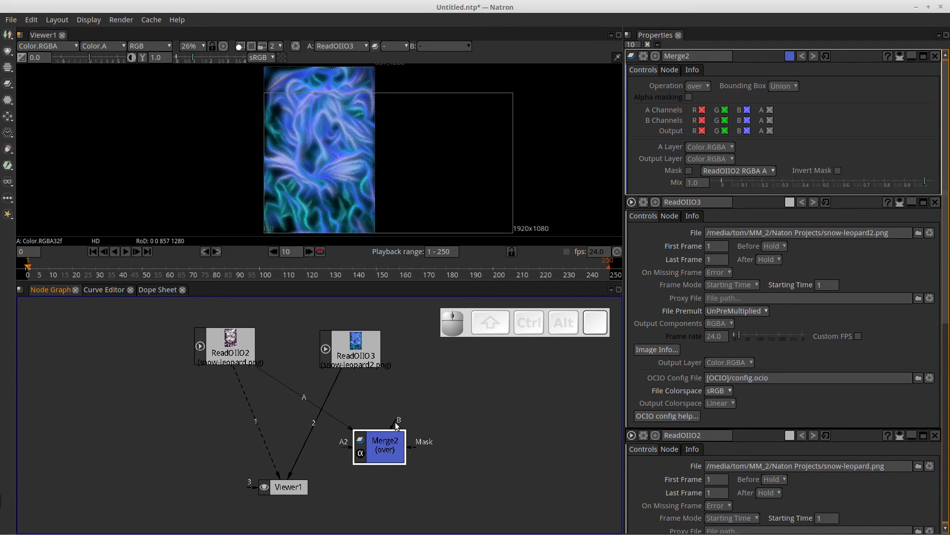
left_click_drag(396, 426, 362, 347)
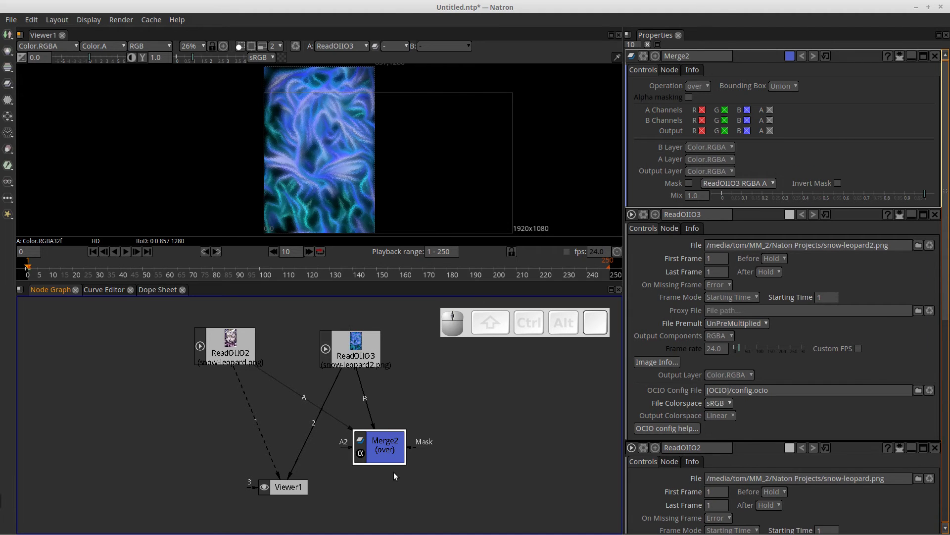
left_click(394, 454)
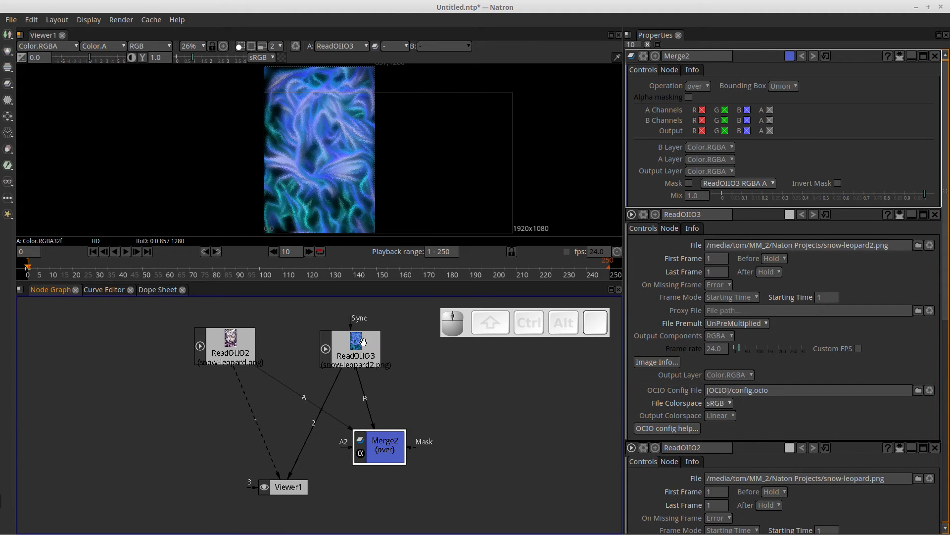
left_click_drag(369, 345, 398, 449)
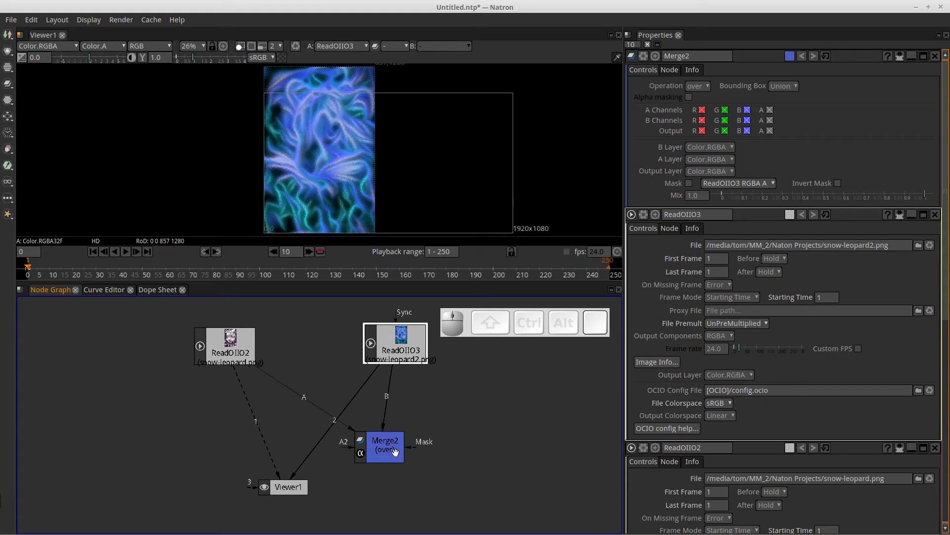
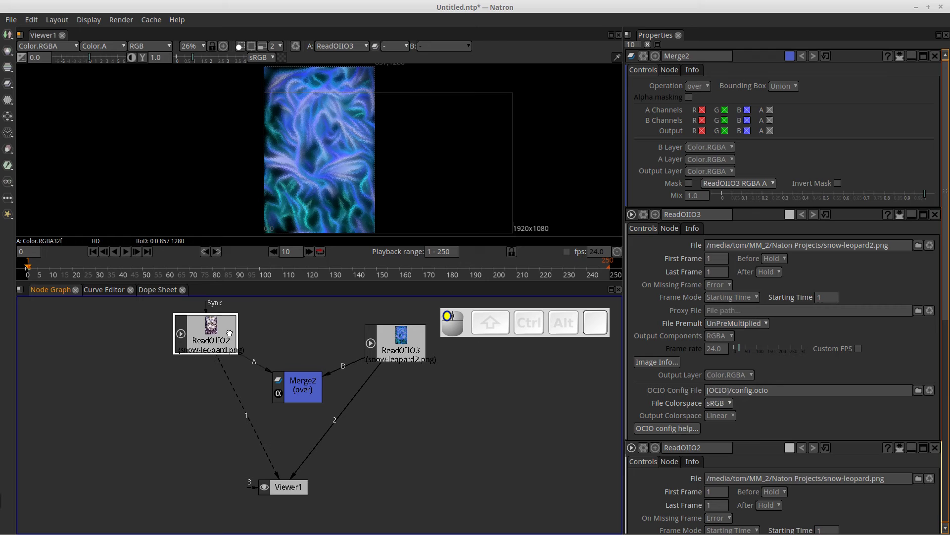
left_click_drag(312, 392, 347, 426)
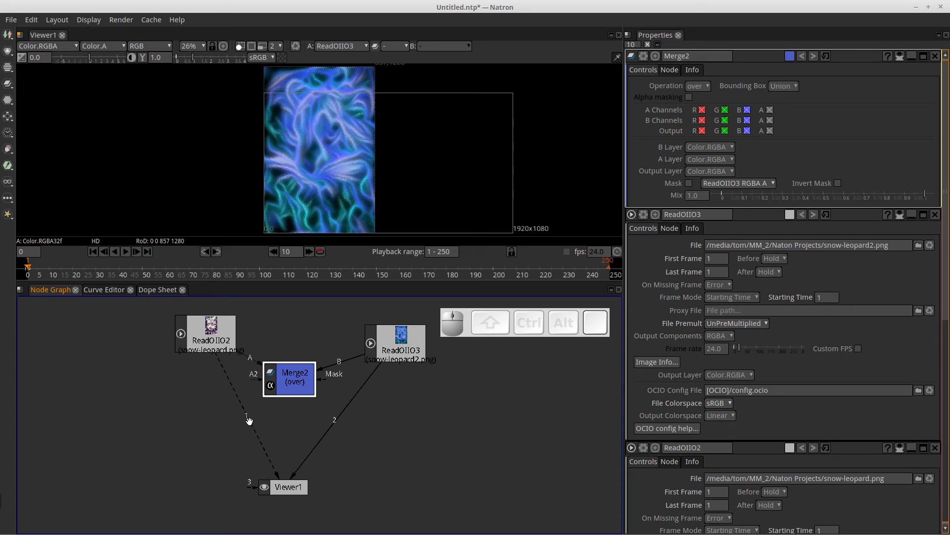
left_click_drag(297, 492, 401, 393)
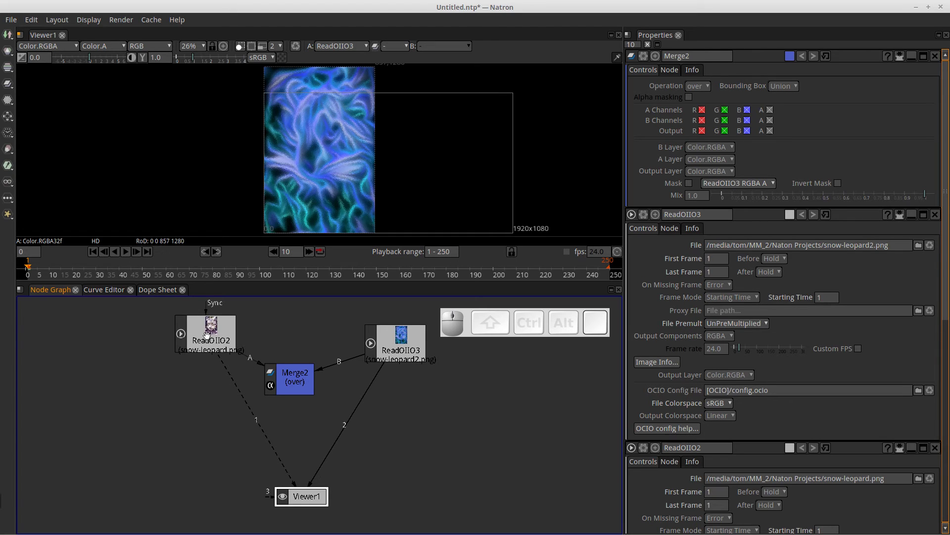
Connect Merge2 to Viewer1's input 2 and place the Viewer below it
left_click(207, 337)
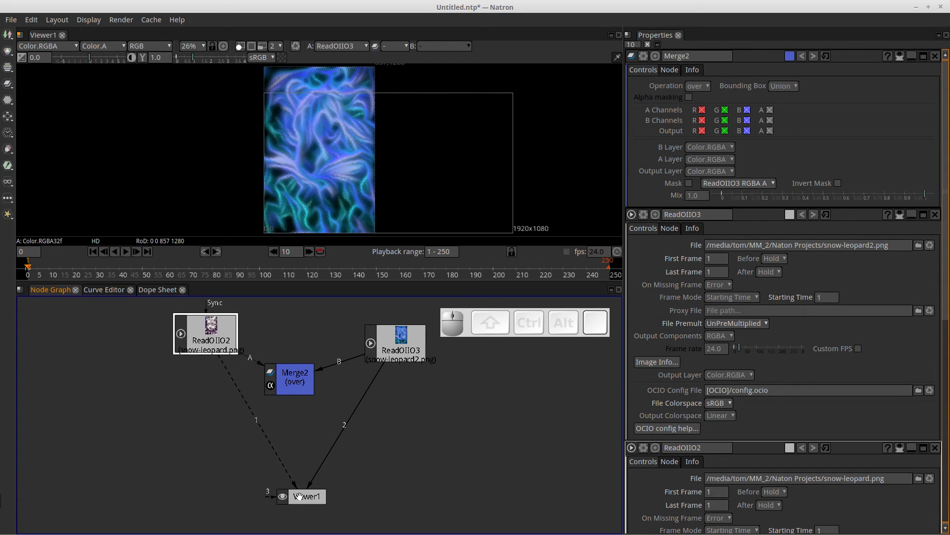
left_click(296, 377)
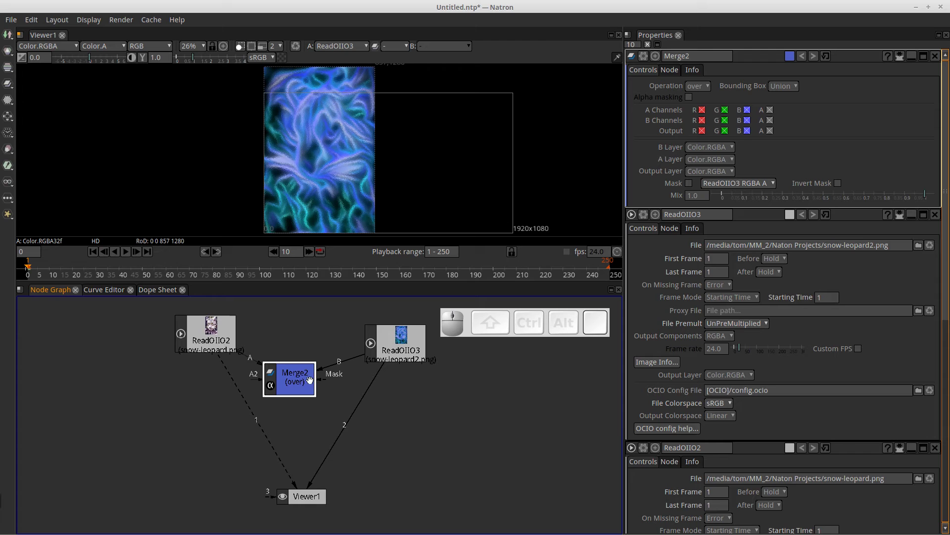
key("2")
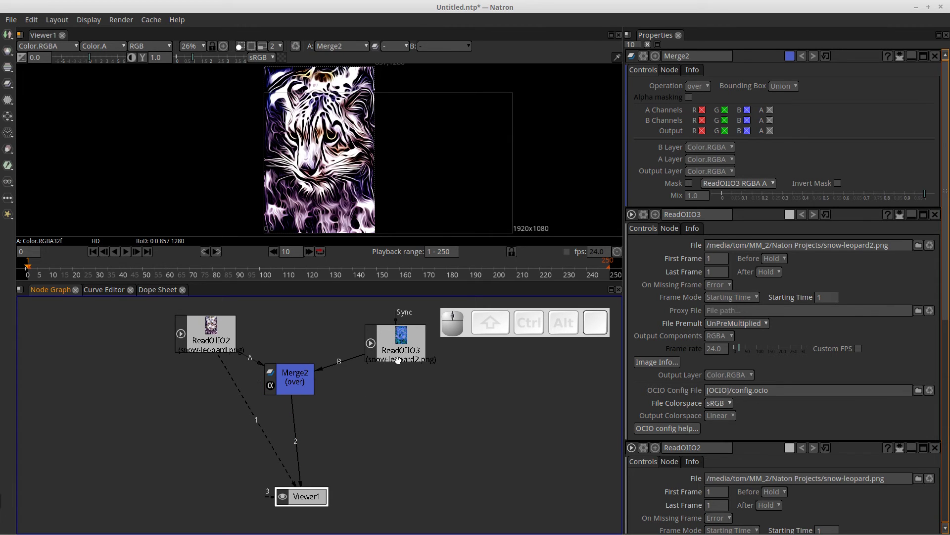
left_click_drag(296, 378, 272, 396)
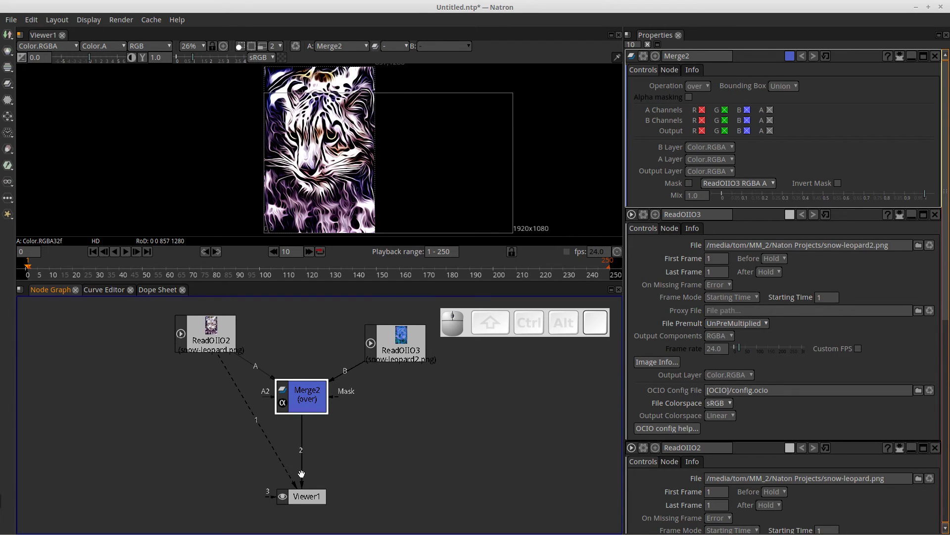
left_click_drag(309, 499, 404, 382)
Add ReadOIIO3 as Viewer1's input 3 and display the merged Merge2 result
left_click(408, 343)
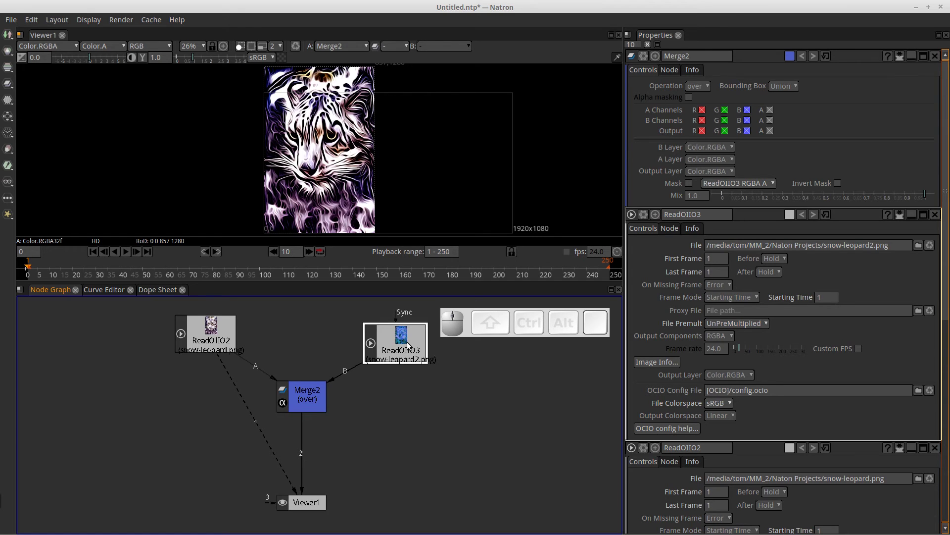
key("3")
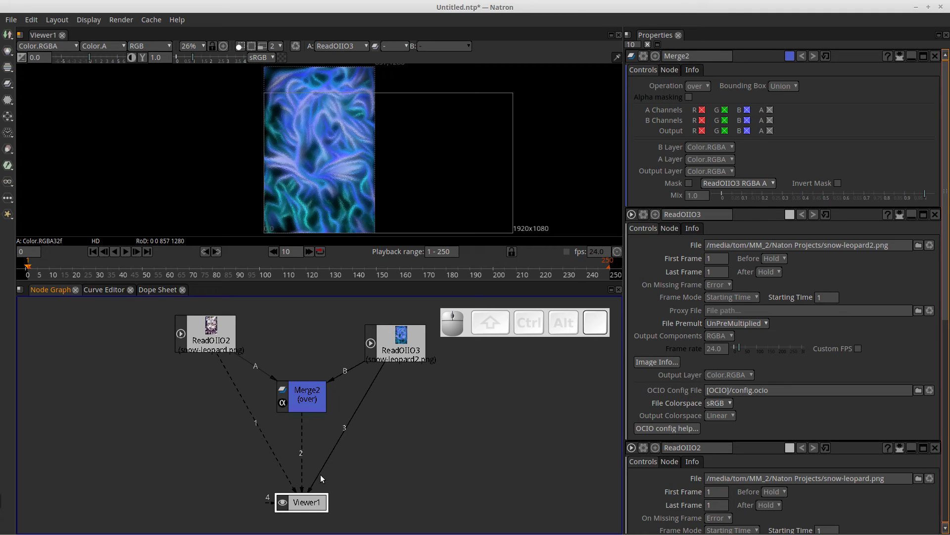
left_click(313, 505)
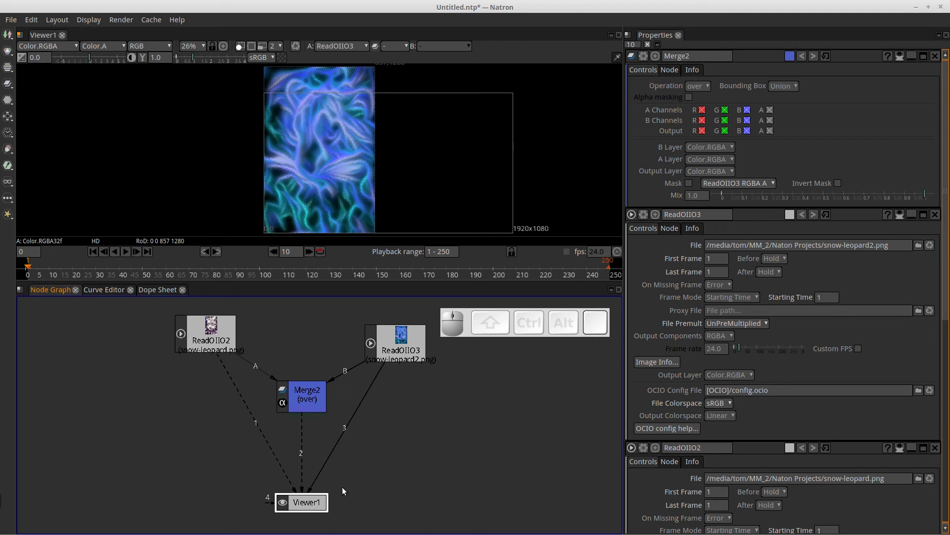
key("1")
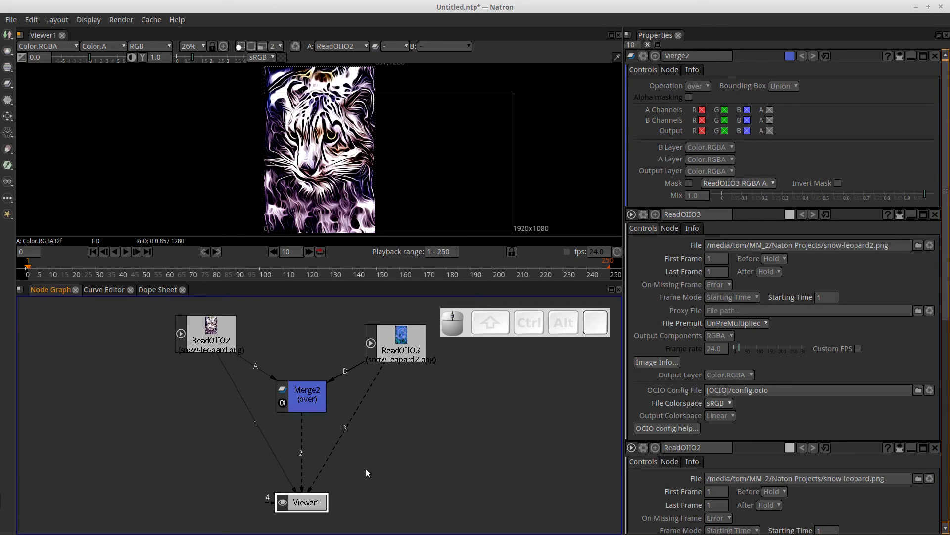
key("2")
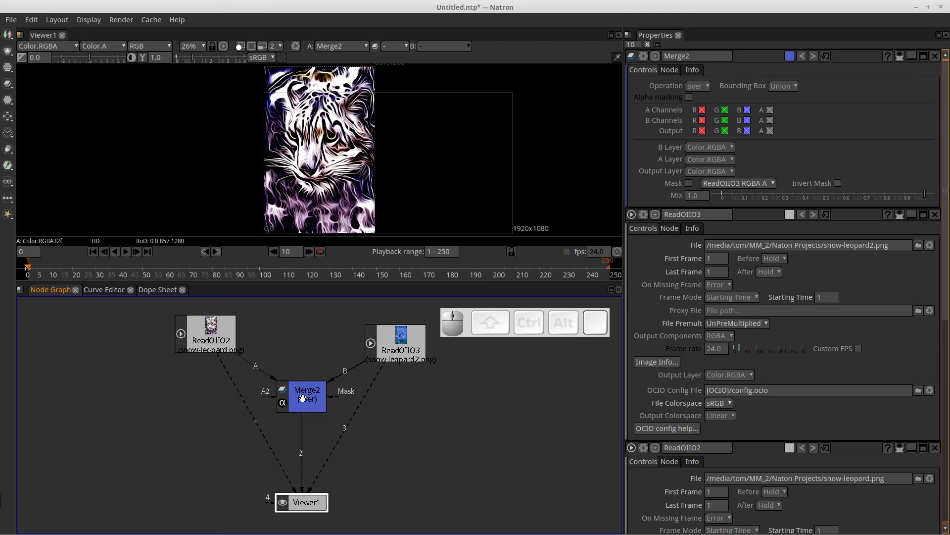
Lower Merge2's Mix slider to 0.50 for an even blend
left_click(303, 399)
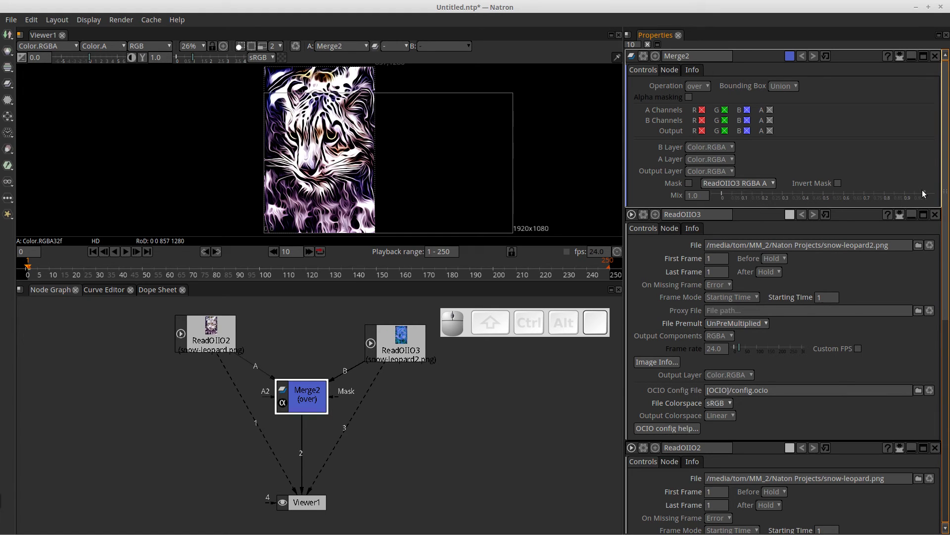
left_click_drag(928, 198, 355, 112)
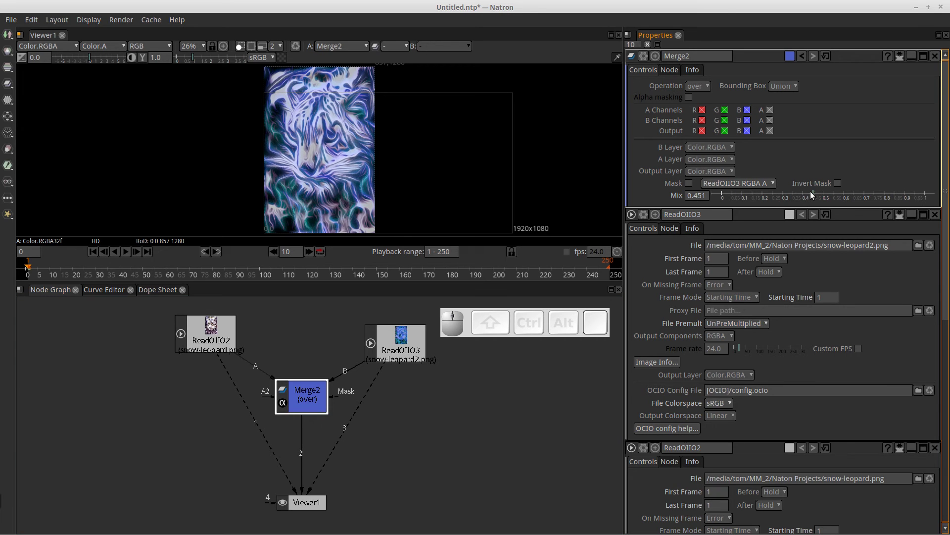
left_click_drag(818, 196, 826, 207)
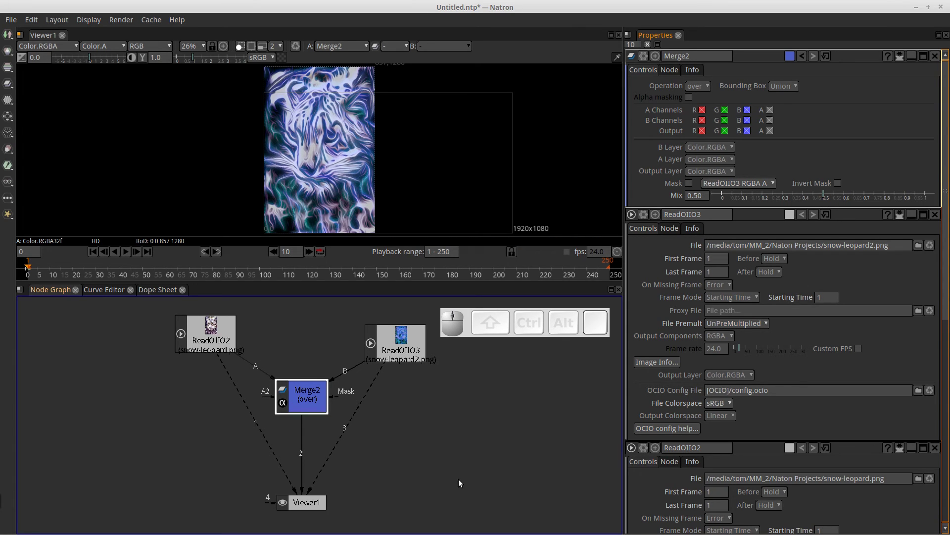
left_click(426, 439)
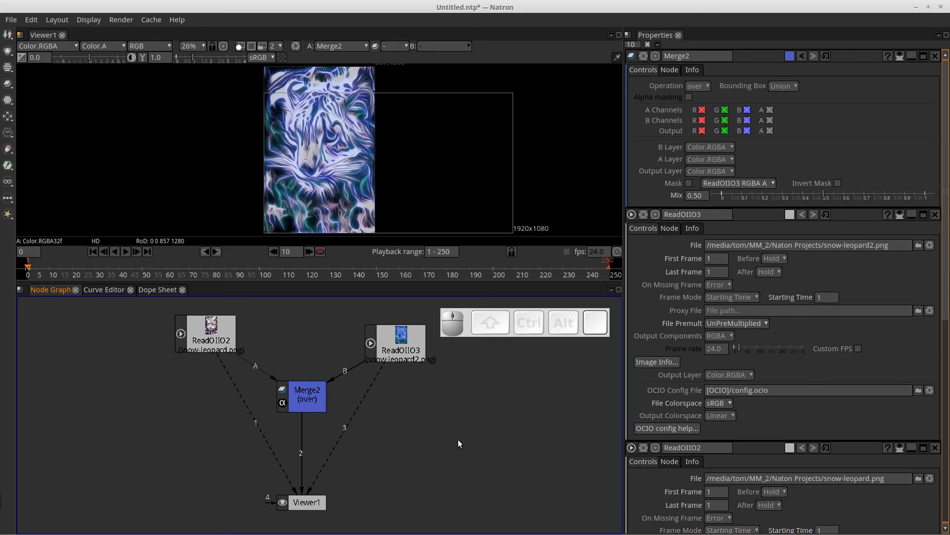
key("1")
key("2")
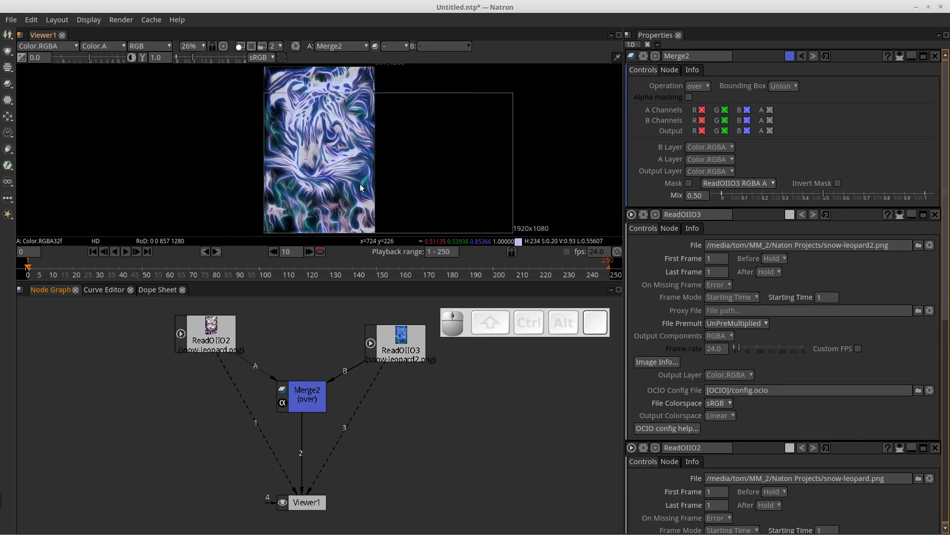
key("3")
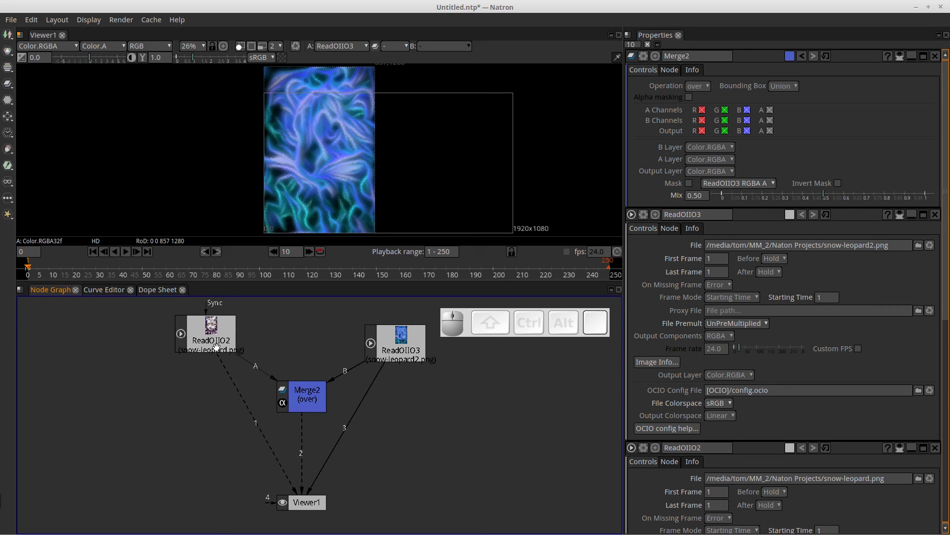
left_click(465, 489)
key("1")
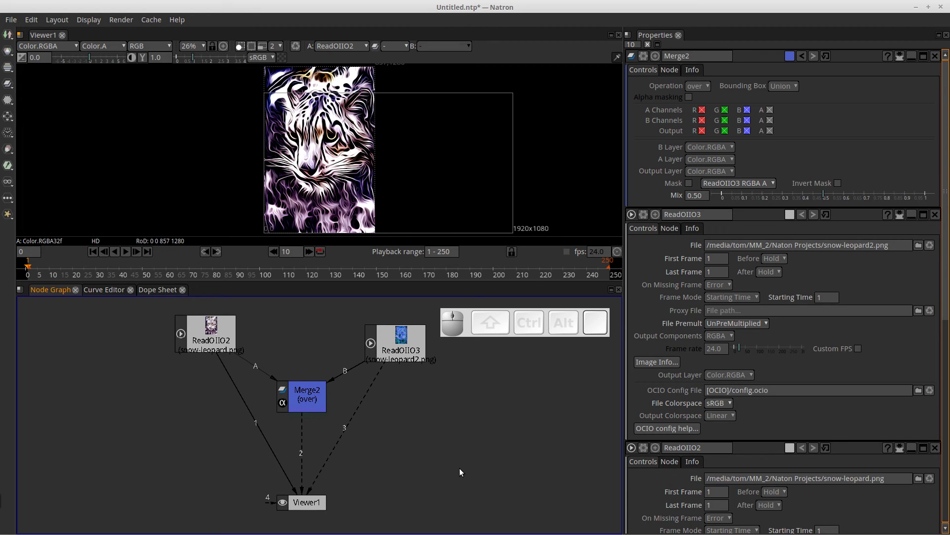
key("3")
key("2")
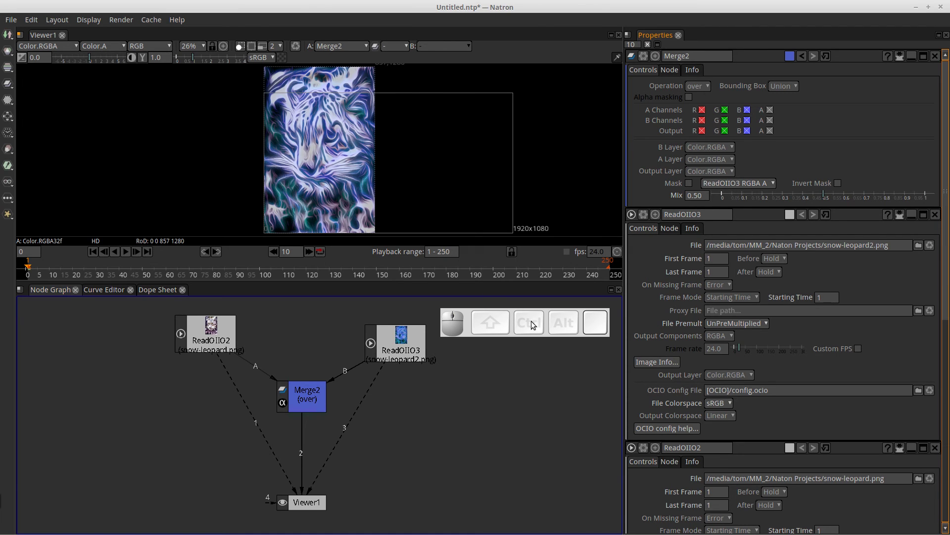
Try Merge2 with the grain-merge operation at mix ~0.42, then the soft-light operation
left_click(546, 335)
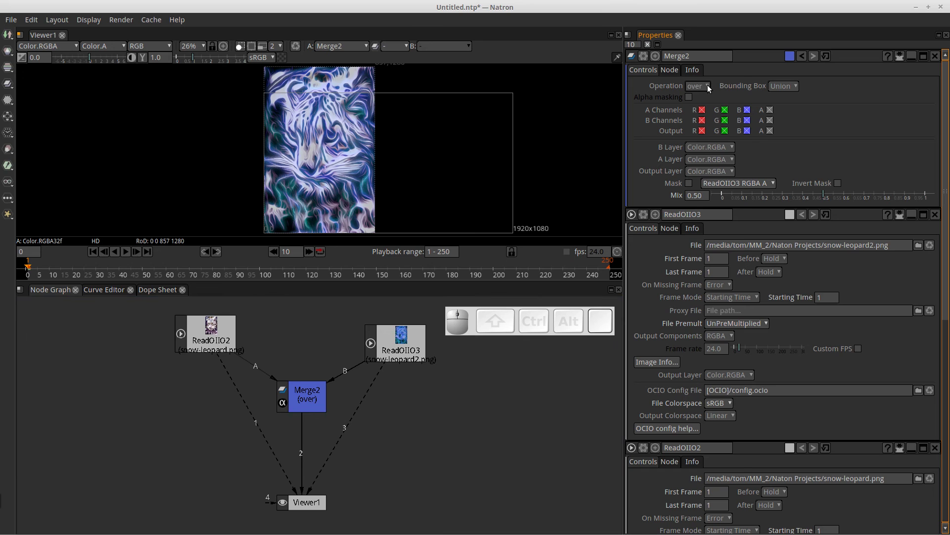
left_click(709, 88)
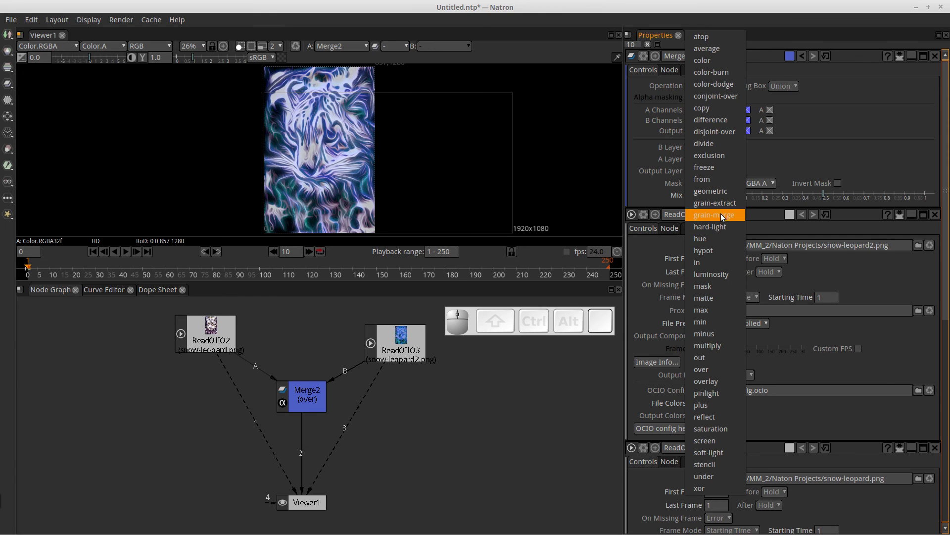
left_click(722, 218)
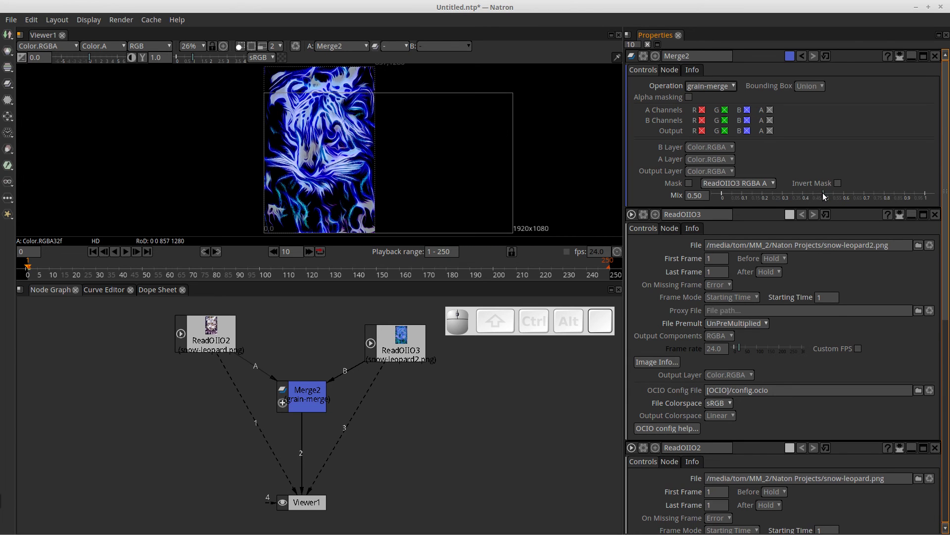
left_click_drag(826, 196, 782, 134)
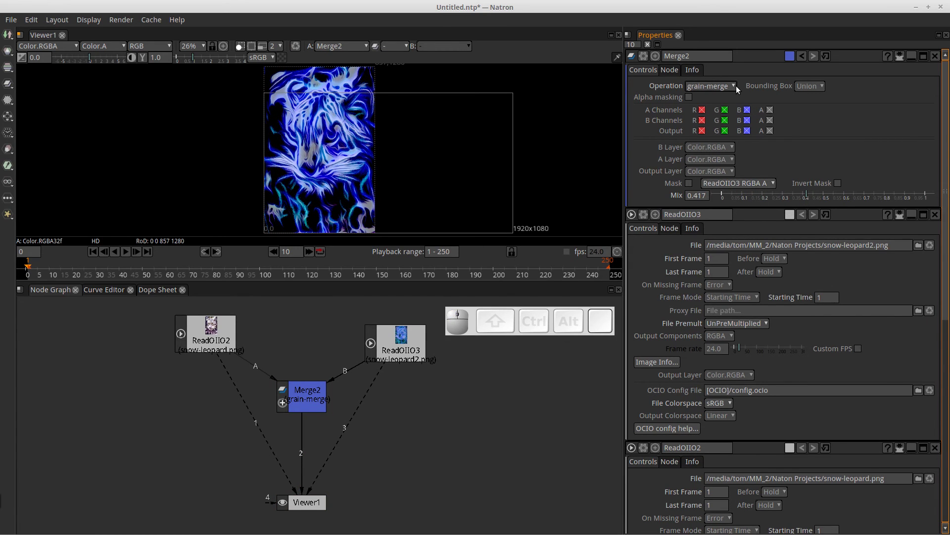
left_click(738, 89)
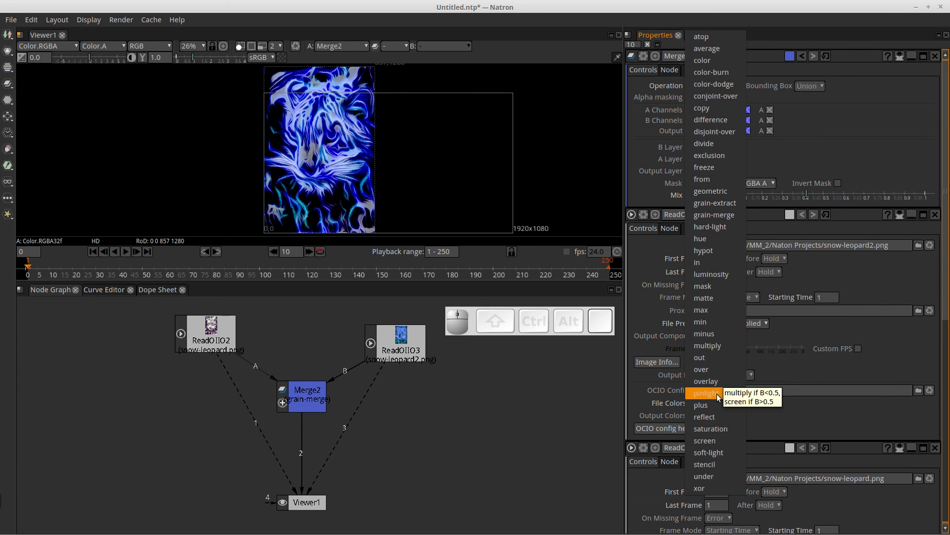
left_click(723, 458)
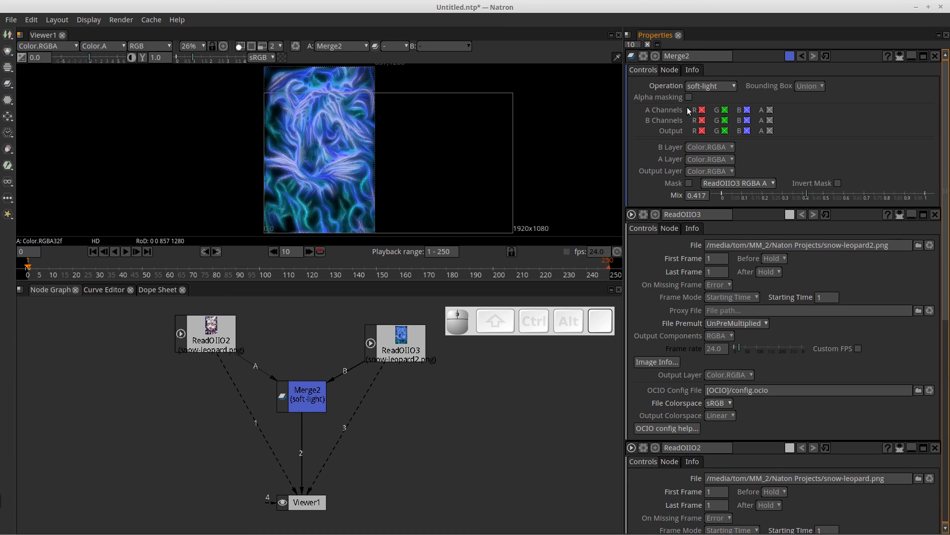
Set Merge2's operation to geometric and raise the mix to about 0.89
left_click(738, 89)
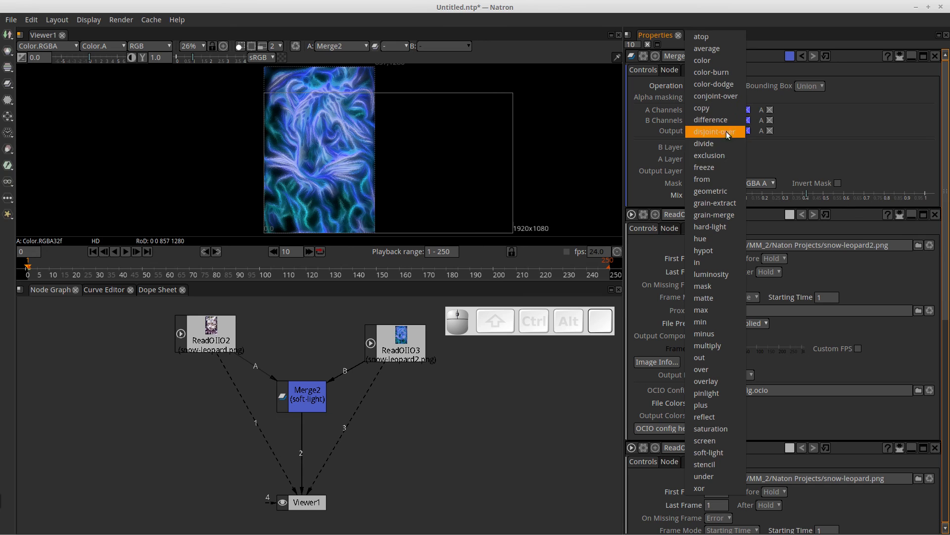
left_click(726, 194)
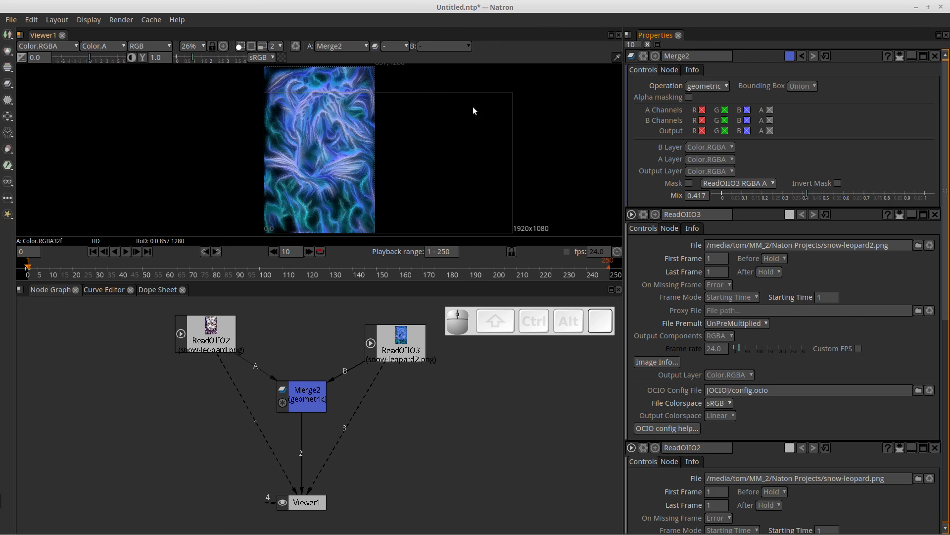
left_click_drag(812, 195, 753, 164)
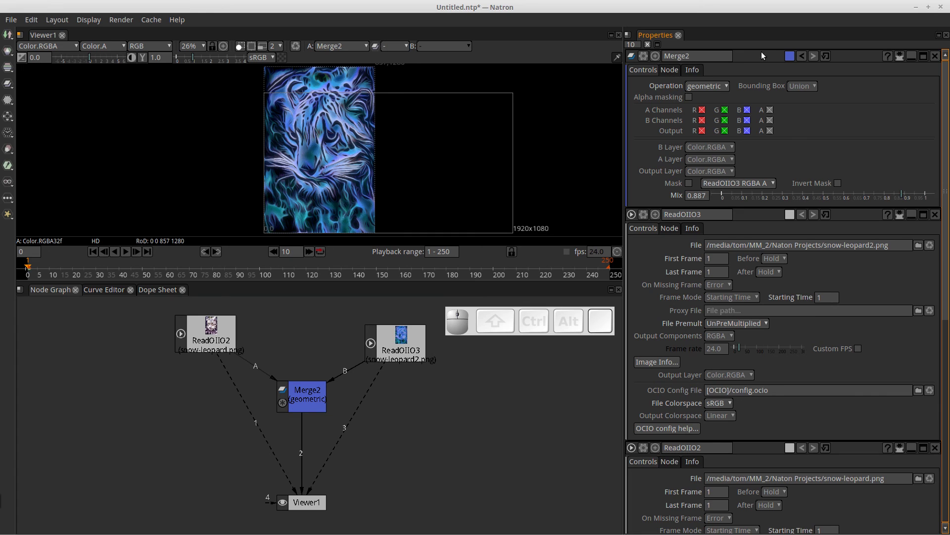
left_click(15, 21)
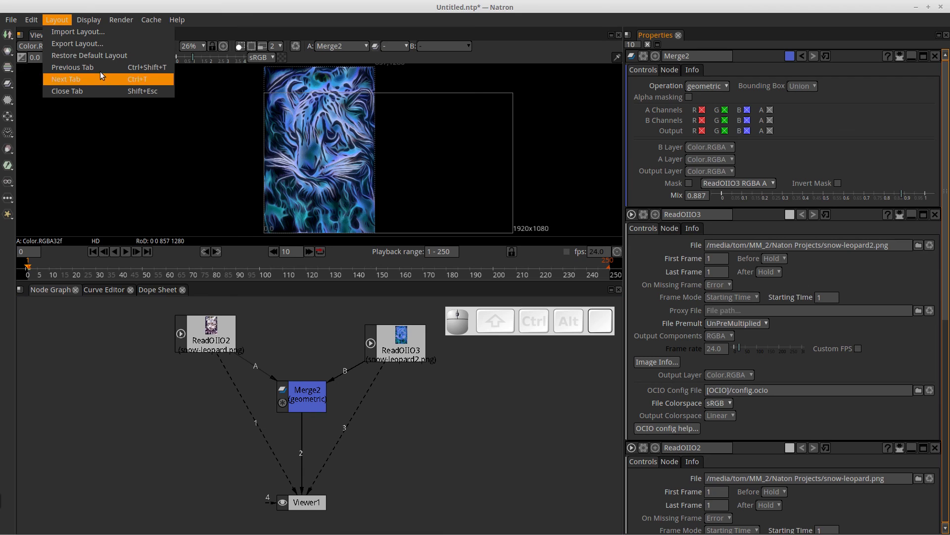
left_click(303, 23)
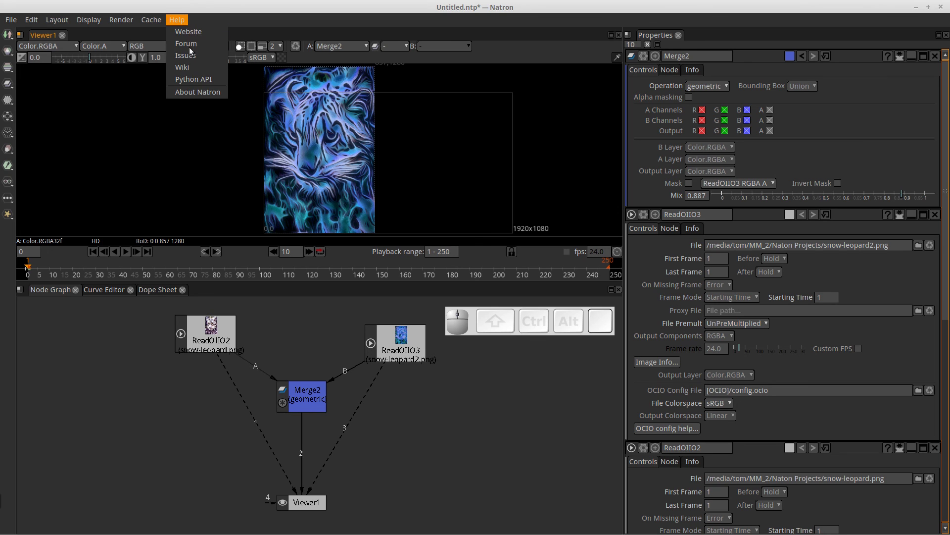
left_click(502, 466)
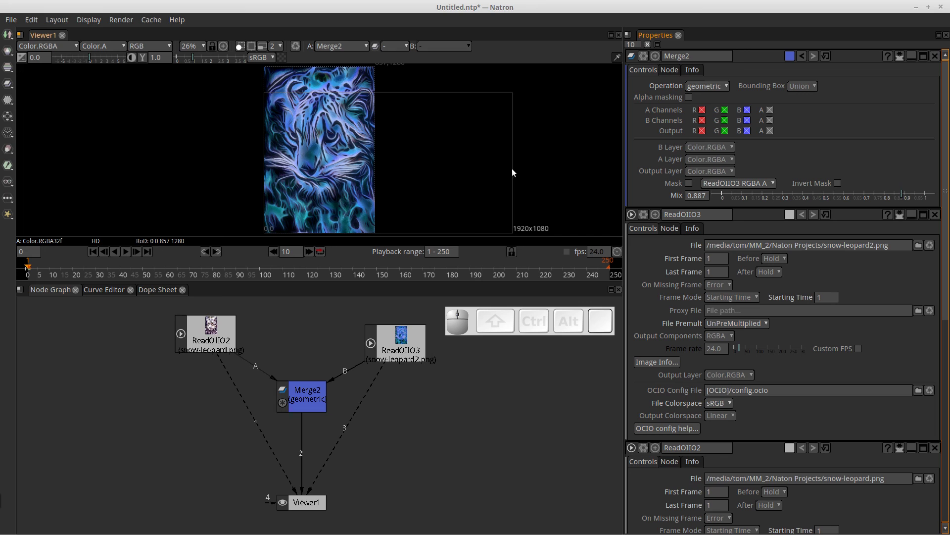